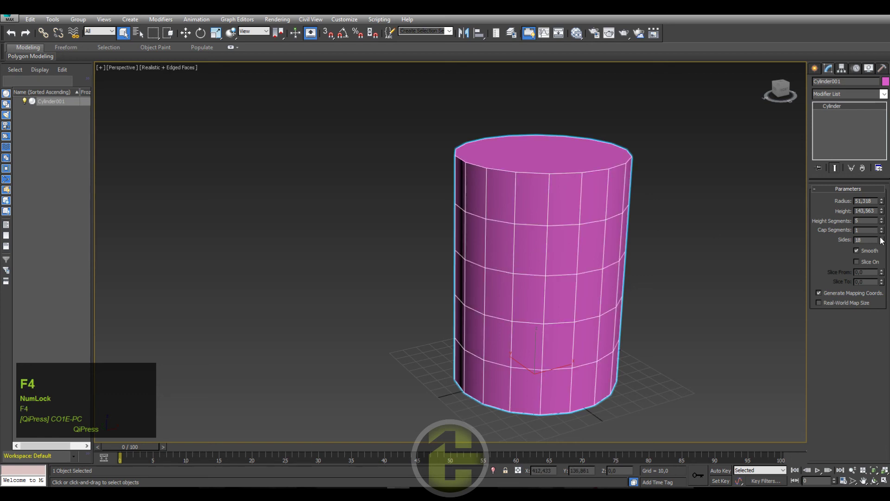
Reset the cylinder's height segments and raise them to 3 with the spinner
{"action": "right_click", "coordinate": [887, 226]}
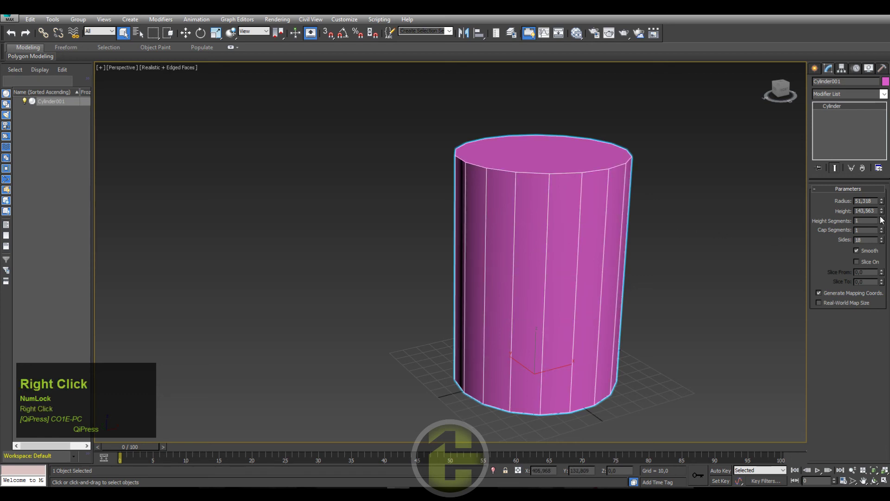
{"action": "left_click", "coordinate": [889, 221]}
{"action": "right_click", "coordinate": [604, 220]}
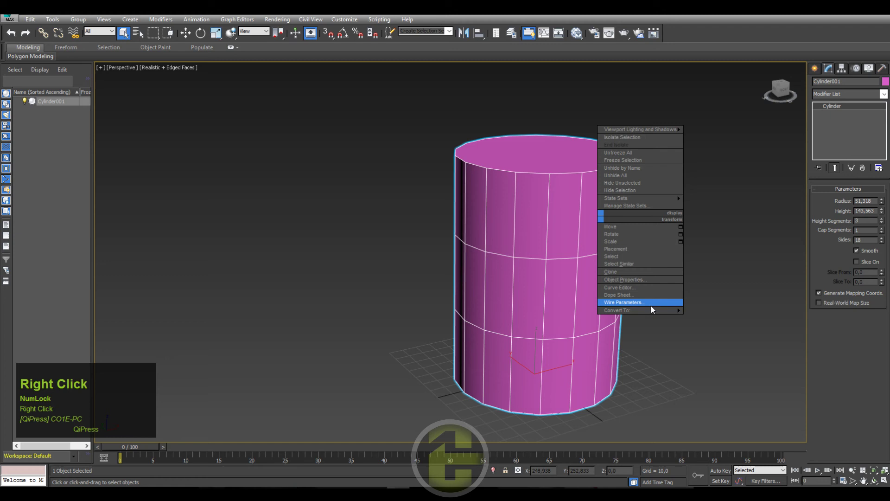
{"action": "left_click", "coordinate": [886, 242]}
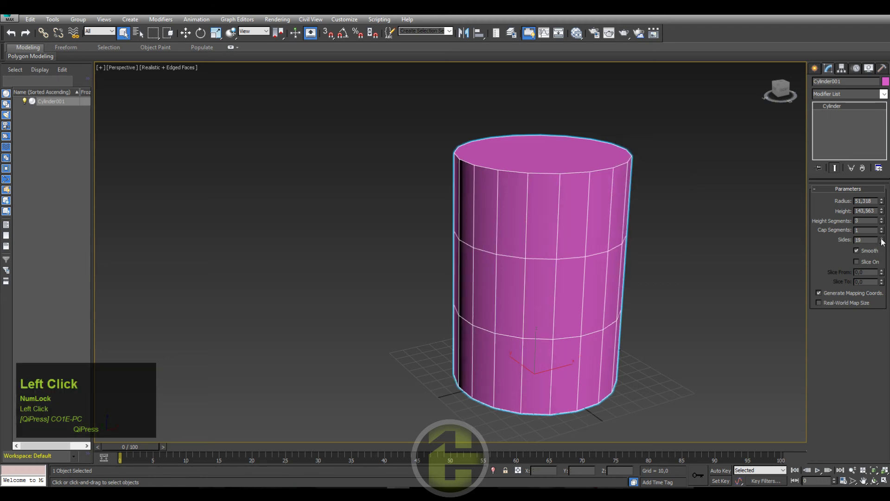
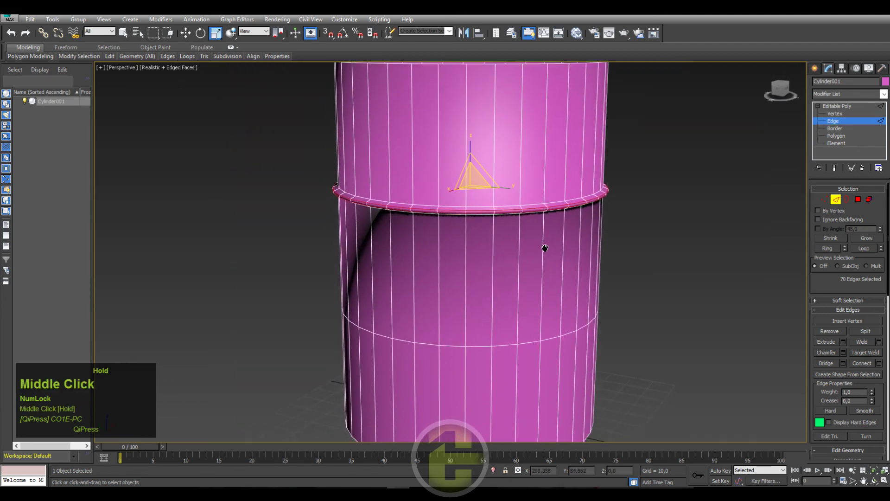
Orbit the view to inspect the extruded rib around the barrel
{"action": "left_click_drag", "start_coordinate": [550, 245], "coordinate": [544, 187]}
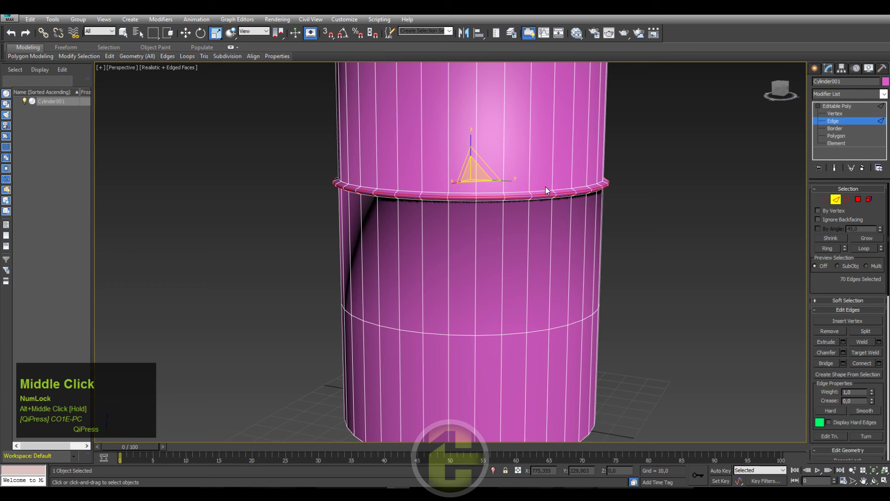
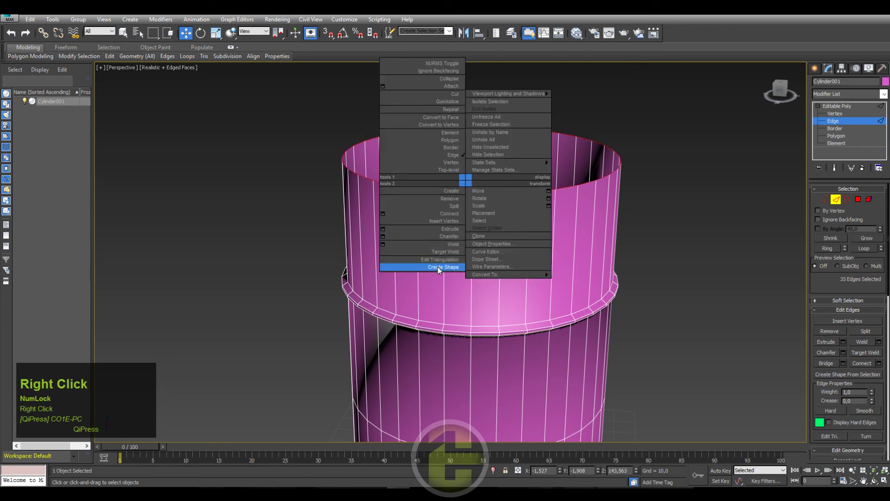
Create a linear shape from the rim edges and start converting it to polygons
{"action": "left_click", "coordinate": [443, 271]}
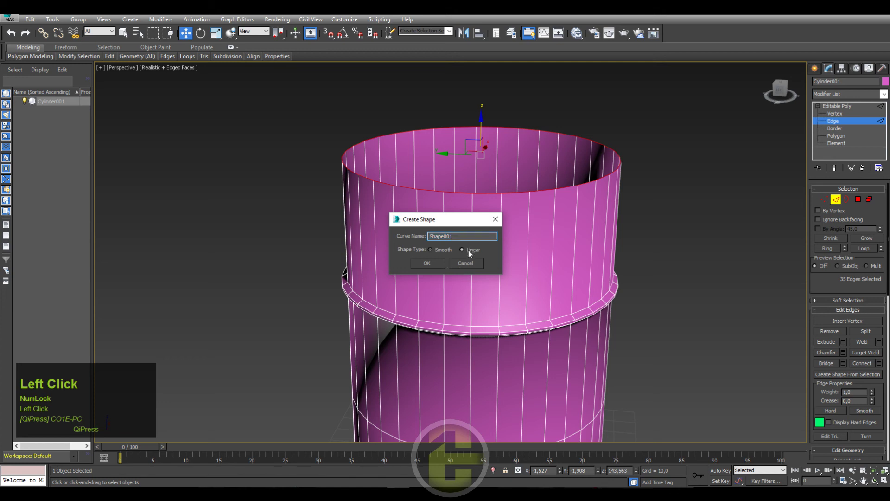
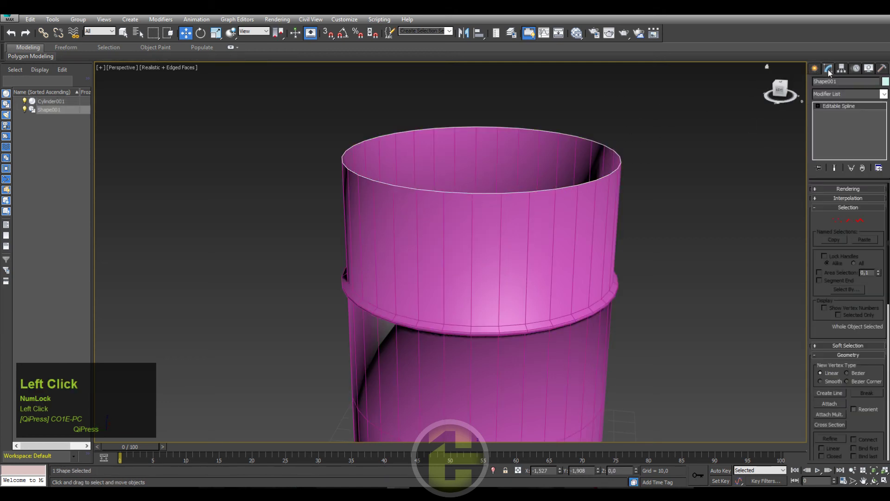
{"action": "right_click", "coordinate": [570, 190]}
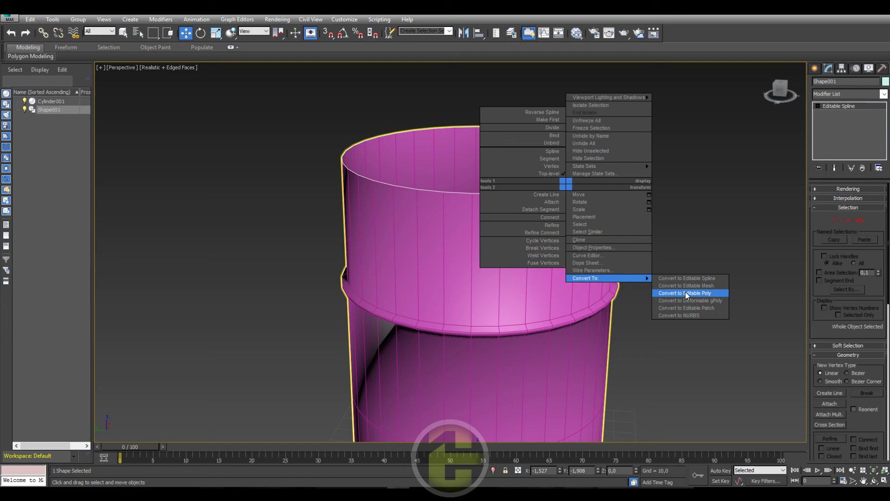
{"action": "left_click", "coordinate": [818, 106]}
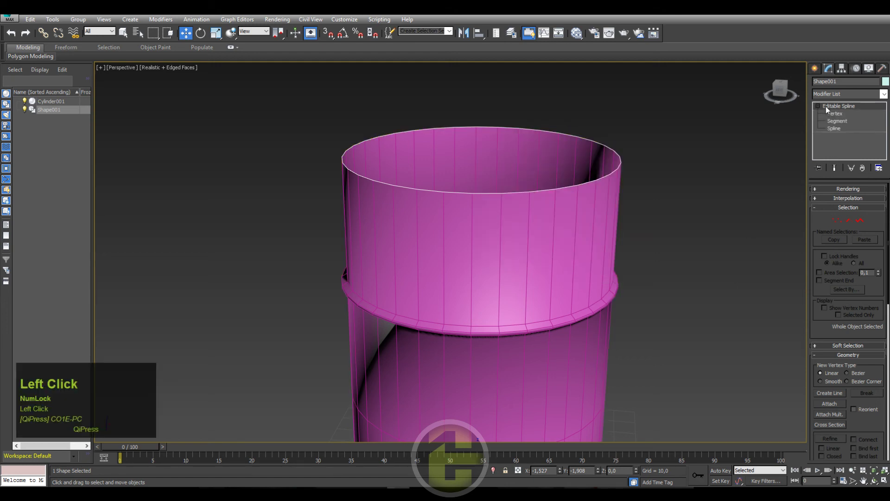
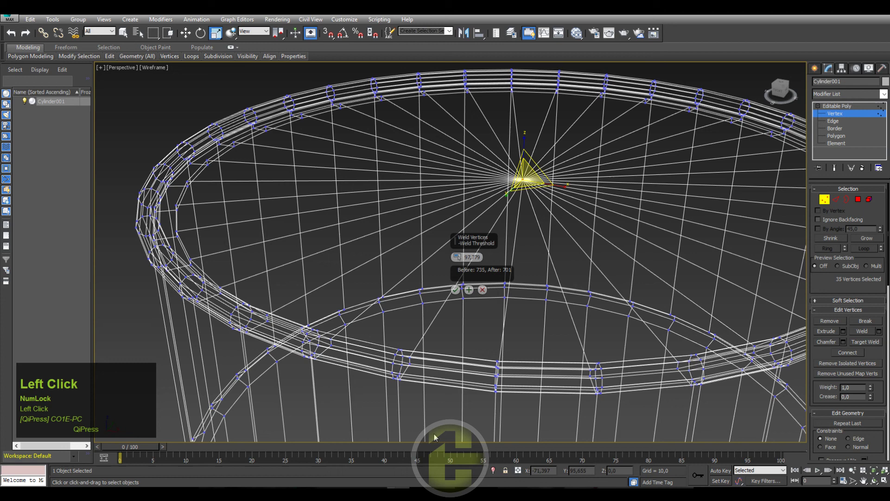
Switch the barrel to shaded display and select it whole as one element
{"action": "middle_click", "coordinate": [455, 165]}
{"action": "key", "text": "F3"}
{"action": "scroll", "scroll_direction": "down", "scroll_amount": 3}
{"action": "middle_click", "coordinate": [445, 232]}
{"action": "scroll", "scroll_direction": "up", "scroll_amount": 3}
{"action": "key", "text": "F4"}
{"action": "scroll", "scroll_direction": "up", "scroll_amount": 3}
{"action": "left_click", "coordinate": [829, 146]}
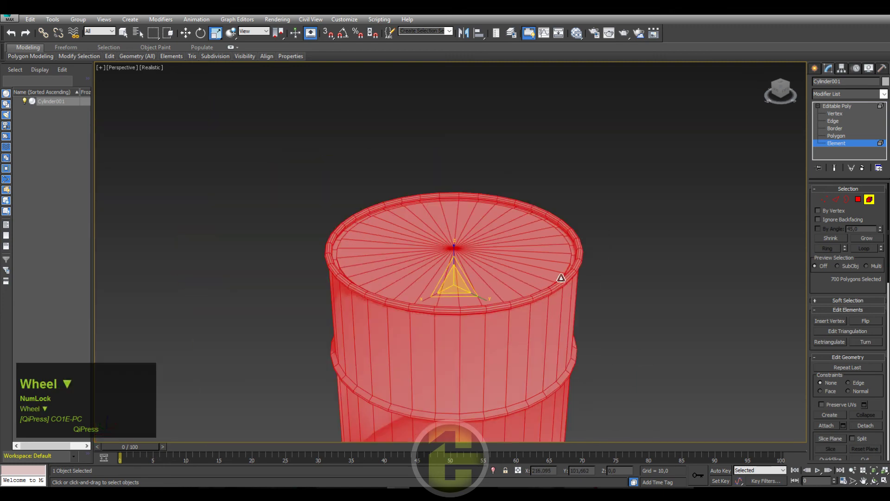
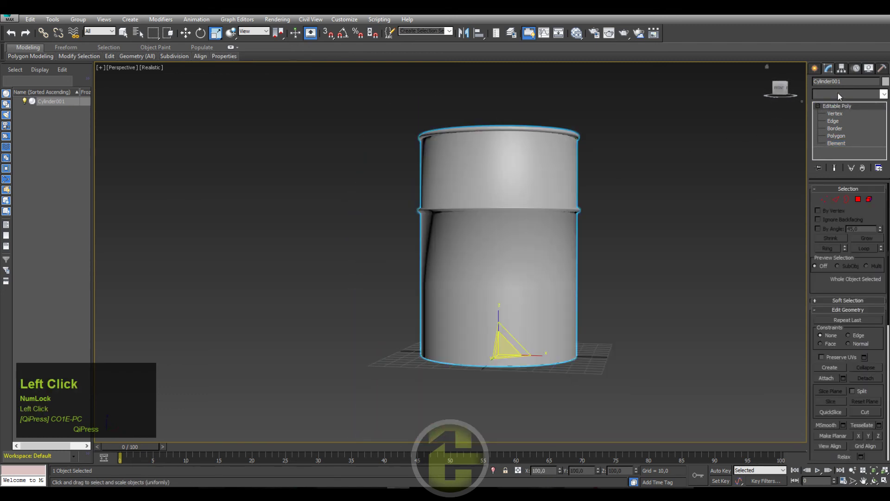
Search the modifier list by name and enable Affect Pivot Only for the barrel
{"action": "key", "text": "s"}
{"action": "key", "text": "s"}
{"action": "key", "text": "s"}
{"action": "key", "text": "s"}
{"action": "key", "text": "s"}
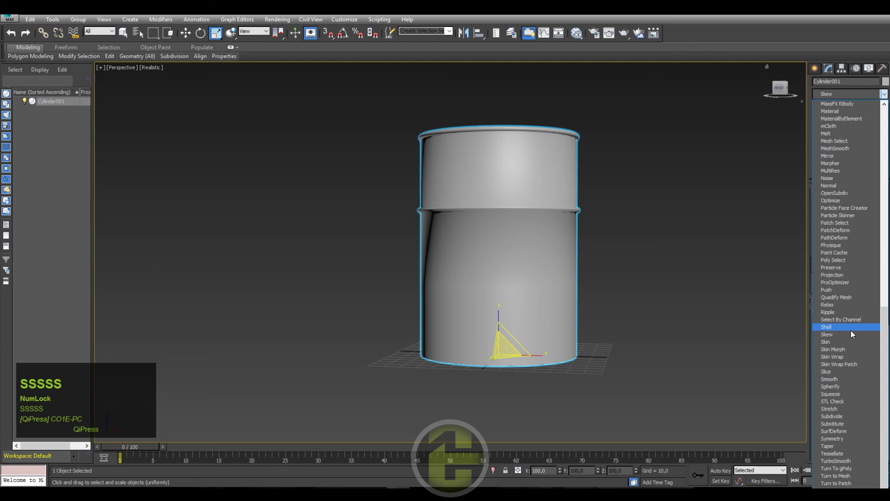
{"action": "left_click", "coordinate": [847, 76]}
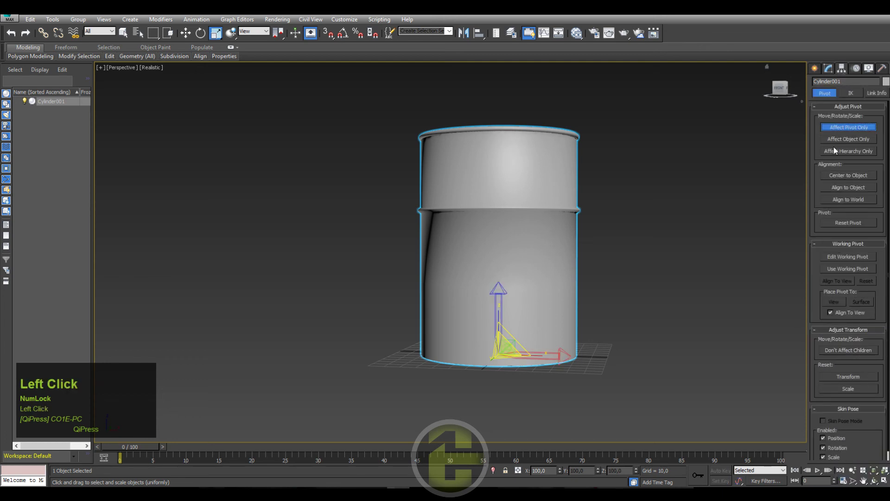
Add a Symmetry modifier mirroring the barrel along Z, then bring up the stack menu
{"action": "key", "text": "s"}
{"action": "key", "text": "s"}
{"action": "key", "text": "s"}
{"action": "key", "text": "s"}
{"action": "key", "text": "s"}
{"action": "key", "text": "s"}
{"action": "key", "text": "s"}
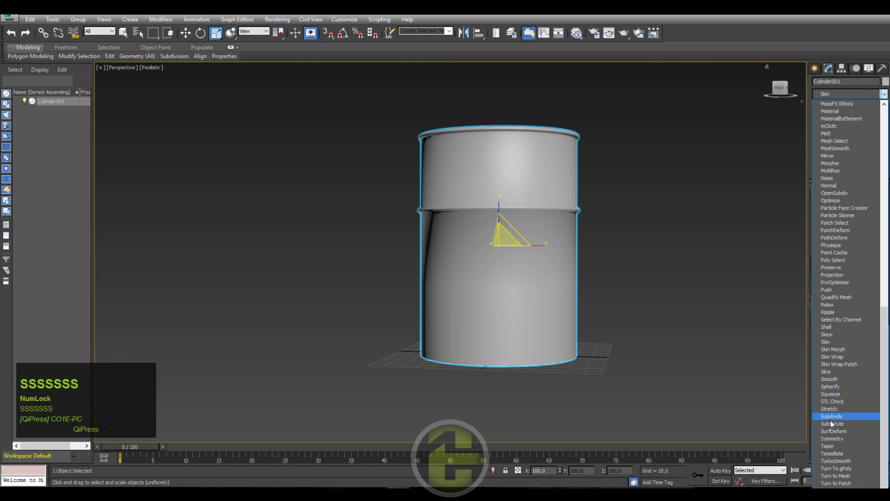
{"action": "left_click", "coordinate": [831, 439]}
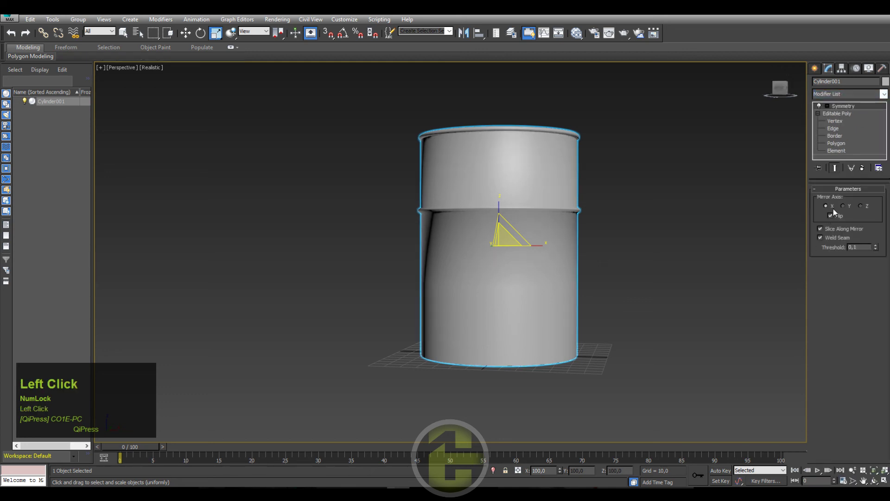
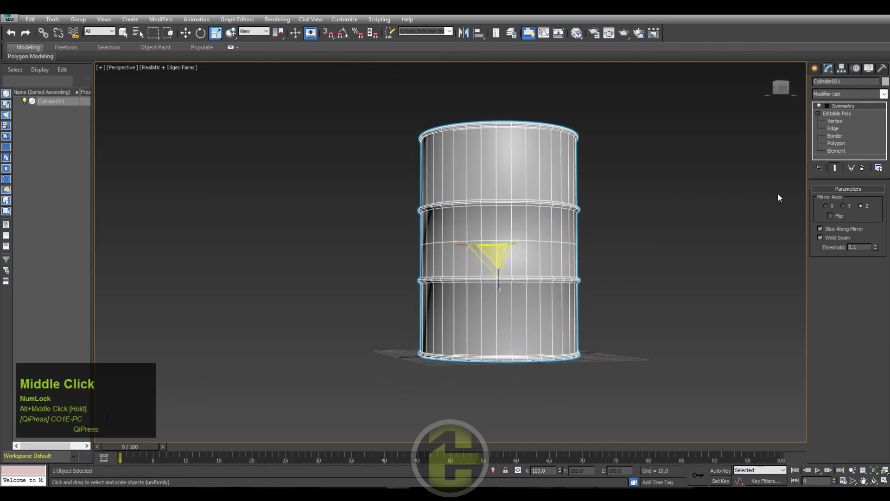
{"action": "right_click", "coordinate": [839, 110]}
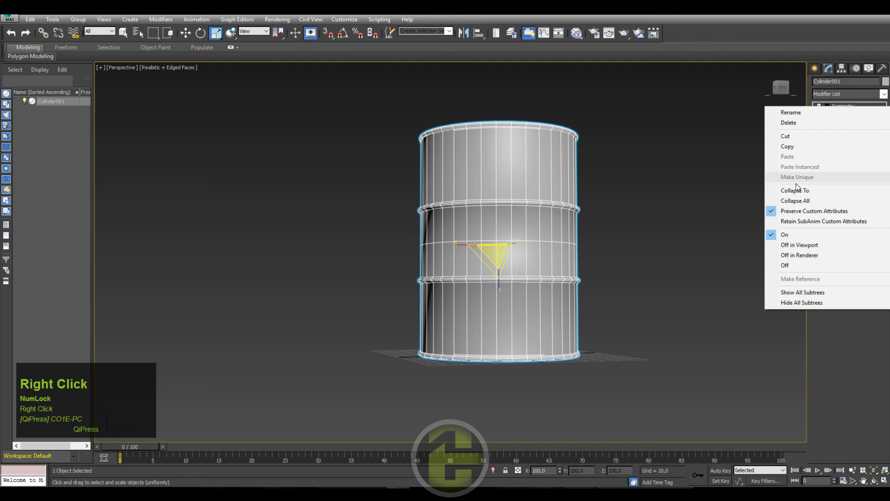
Confirm collapsing the barrel's stack through the Symmetry modifier
{"action": "left_click", "coordinate": [797, 188]}
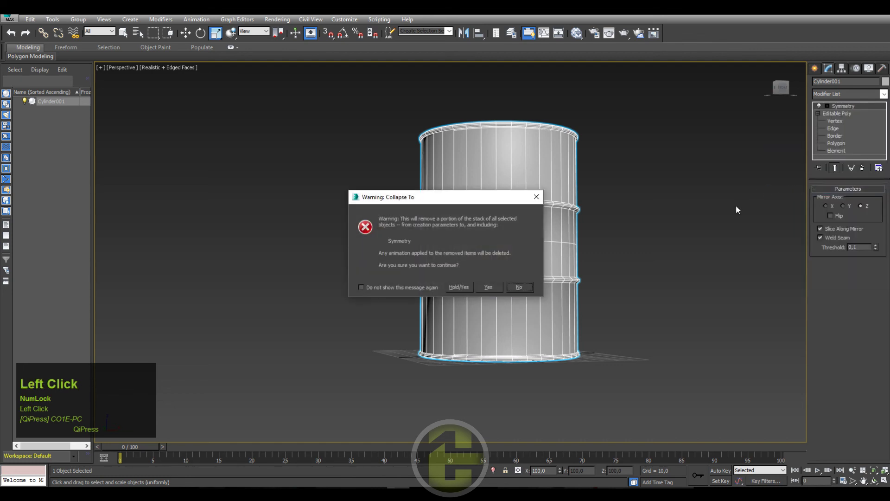
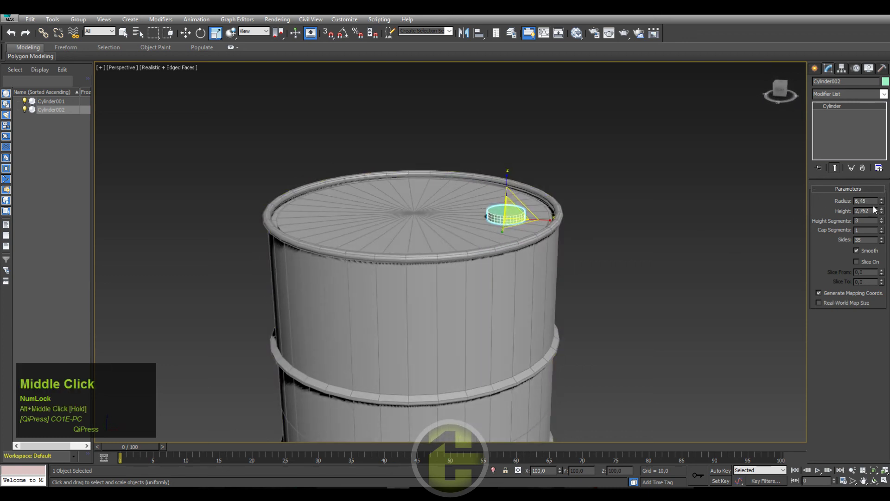
Reduce the cap cylinder's radius and height and drop it to one height segment
{"action": "left_click", "coordinate": [883, 207]}
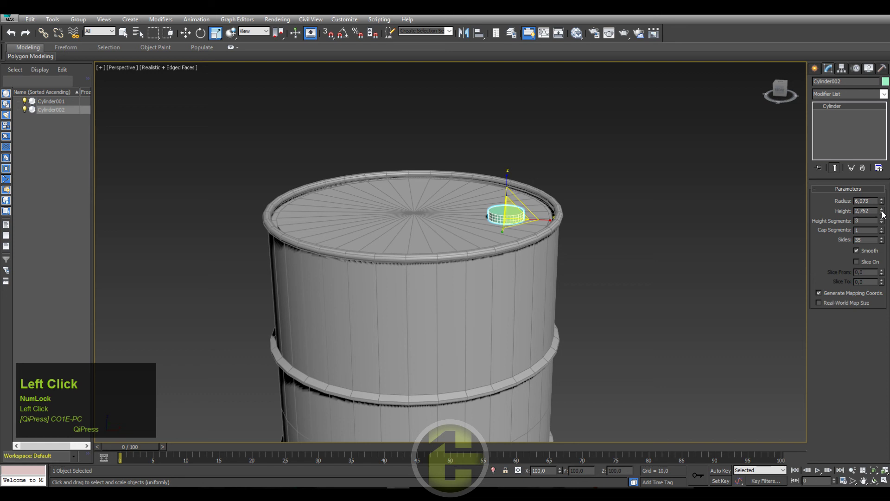
{"action": "right_click", "coordinate": [886, 226]}
{"action": "left_click", "coordinate": [887, 244]}
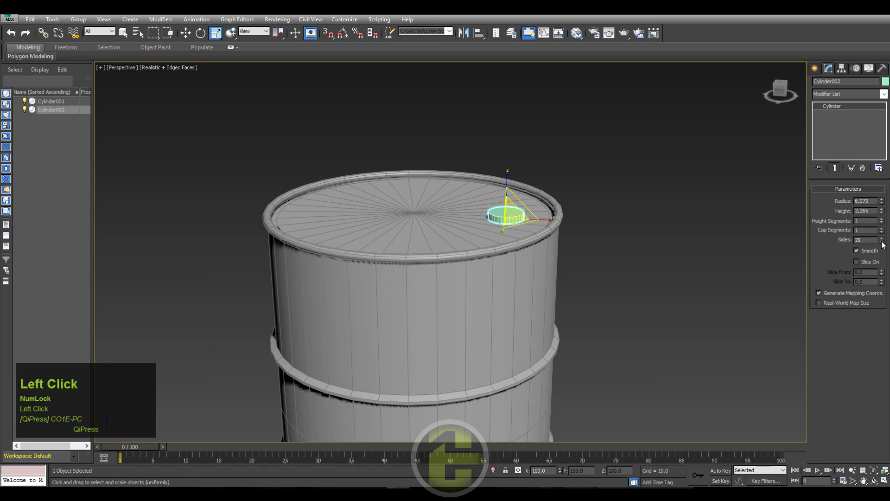
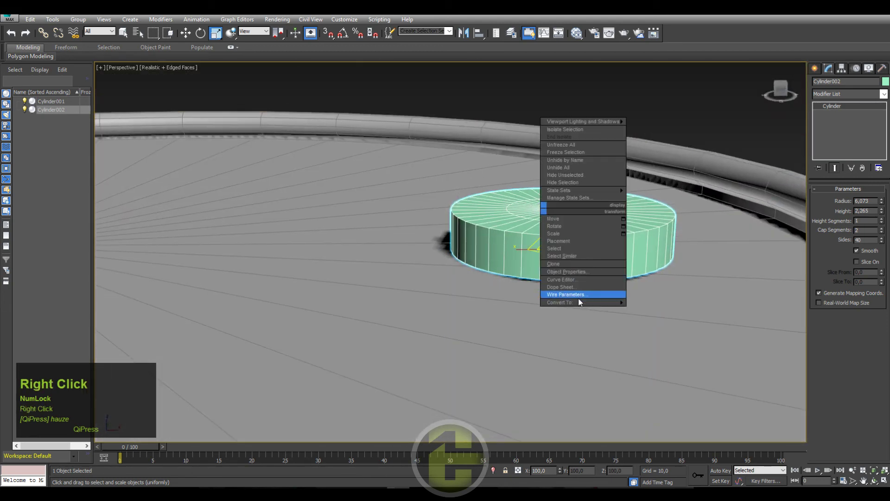
Convert the cap to an editable poly and show its sub-object levels
{"action": "left_click", "coordinate": [650, 311]}
{"action": "right_click", "coordinate": [628, 245]}
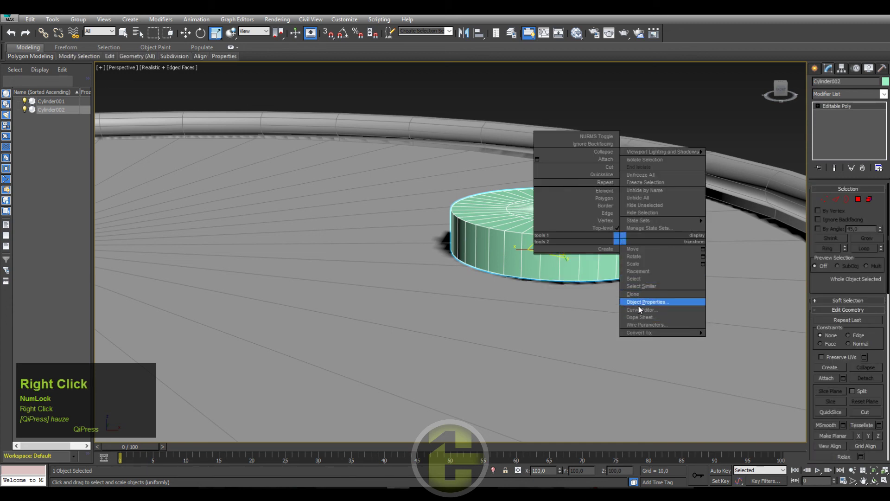
{"action": "left_click", "coordinate": [817, 109]}
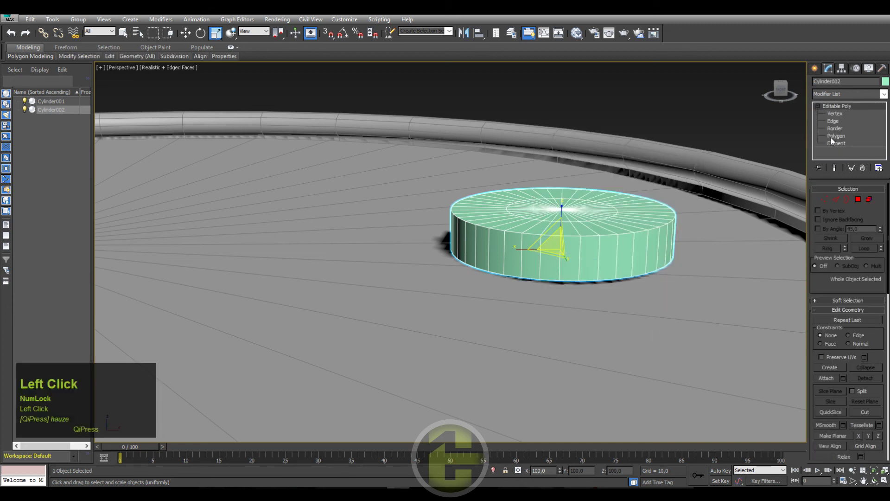
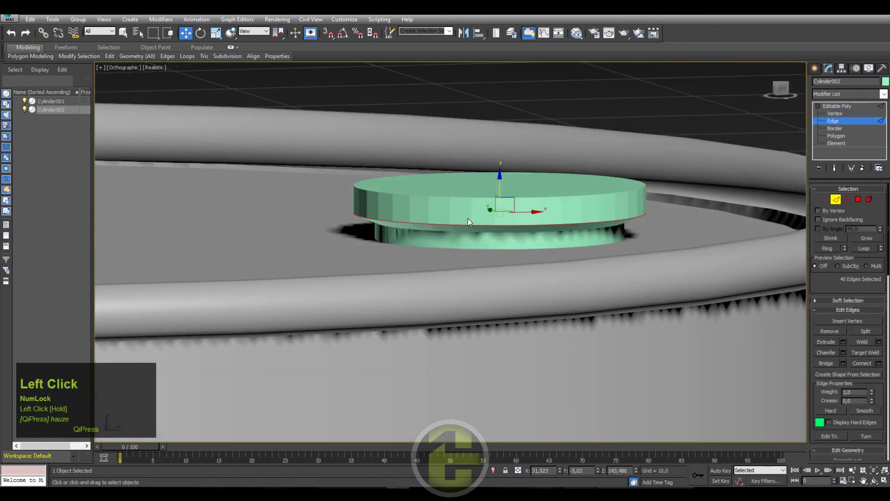
Switch to editing the cap's vertices
{"action": "key", "text": "ctrl+z"}
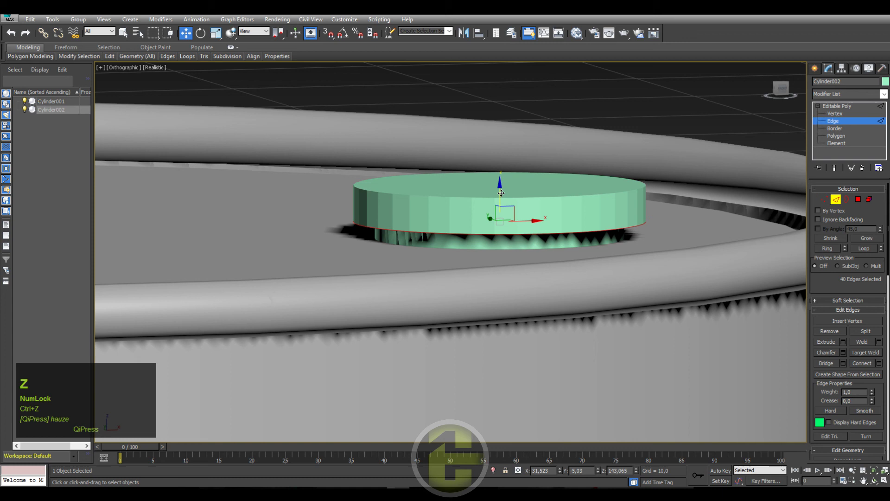
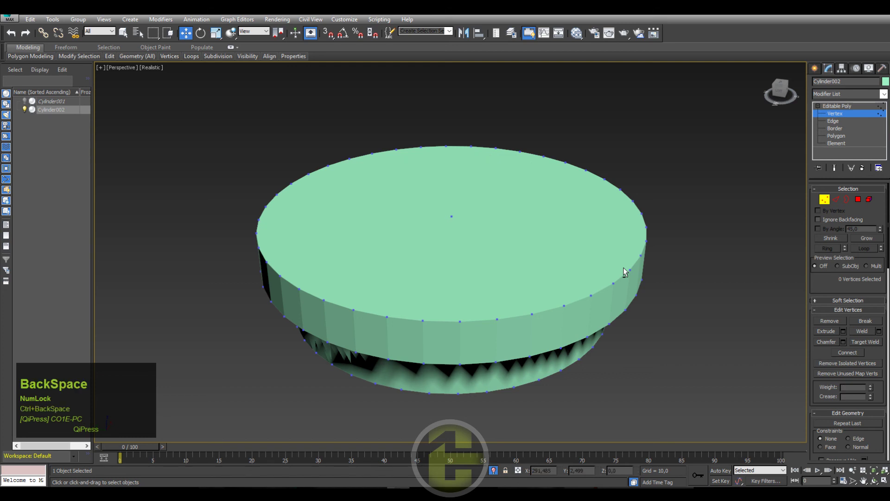
Show edged faces on the cap and start Target Weld at Vertex level
{"action": "key", "text": "ctrl+z"}
{"action": "key", "text": "F4"}
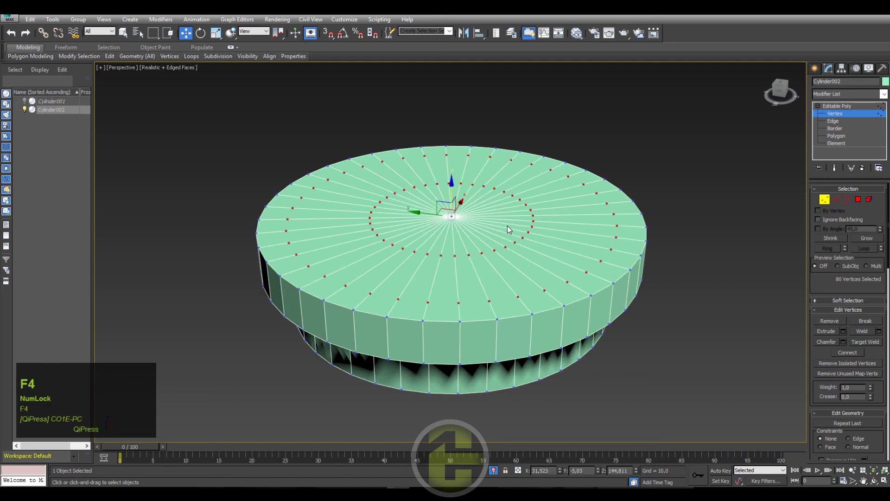
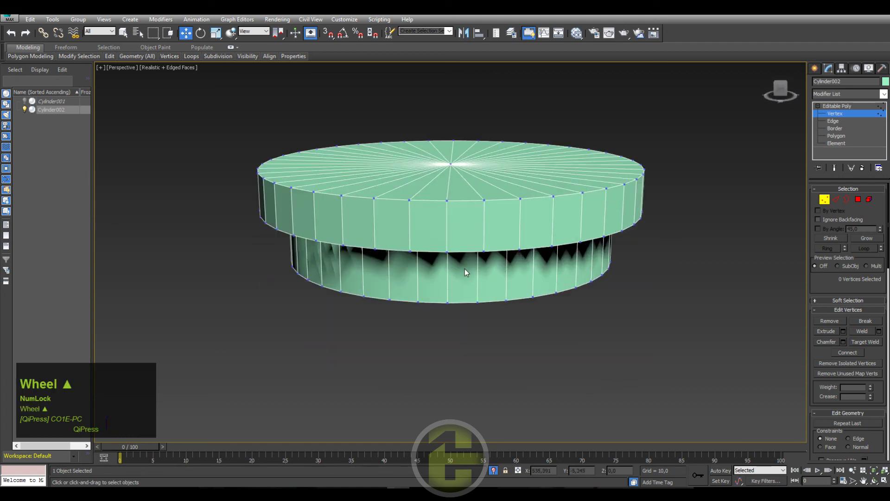
{"action": "middle_click", "coordinate": [467, 261]}
{"action": "type", "text": "11"}
{"action": "right_click", "coordinate": [455, 170]}
{"action": "left_click", "coordinate": [436, 229]}
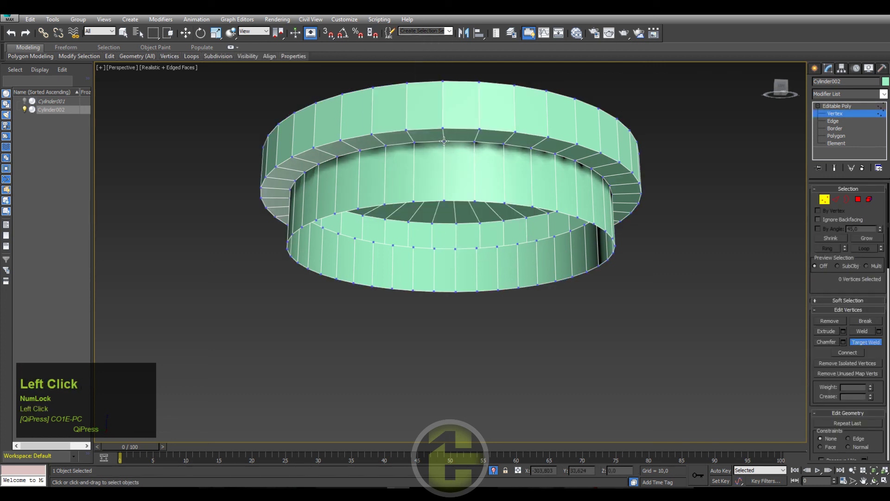
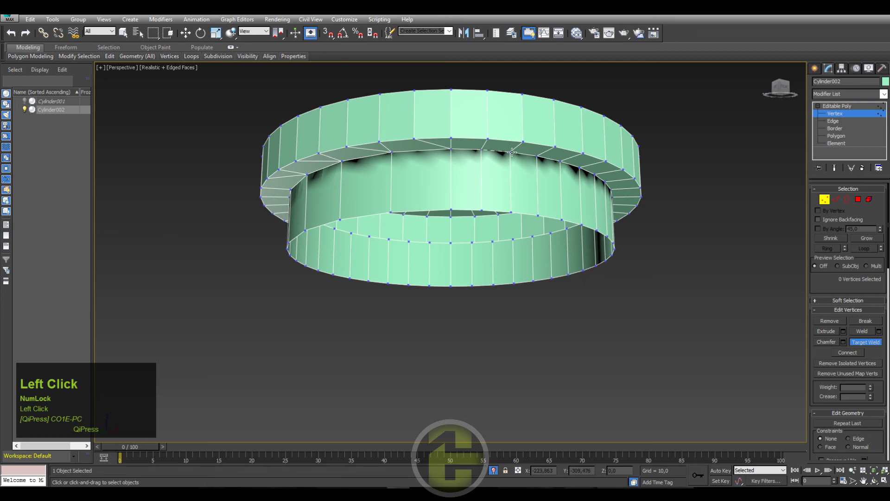
Weld the stray cap ring vertices onto their neighbouring vertices
{"action": "middle_click", "coordinate": [537, 204]}
{"action": "left_click", "coordinate": [474, 157]}
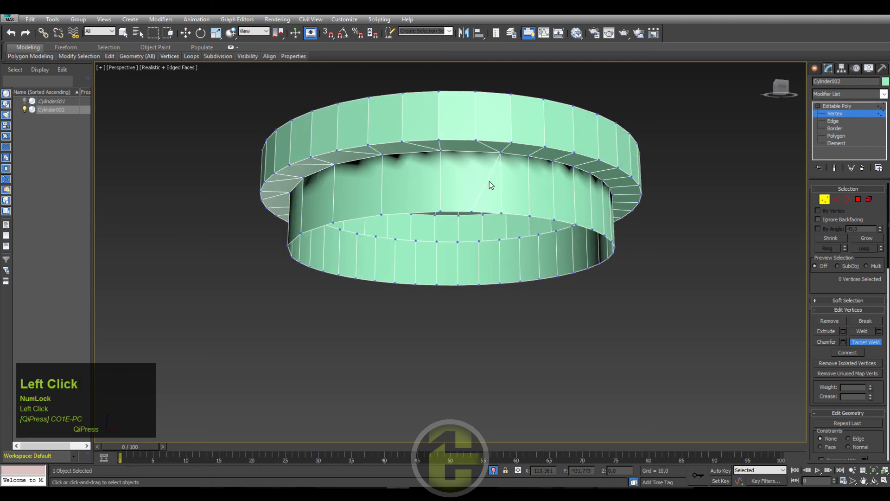
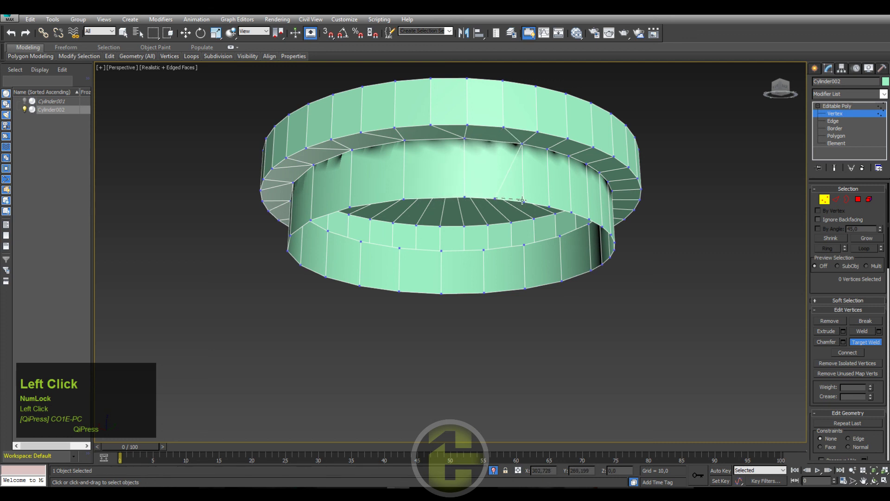
{"action": "left_click", "coordinate": [548, 183]}
{"action": "middle_click", "coordinate": [545, 181]}
{"action": "left_click", "coordinate": [436, 153]}
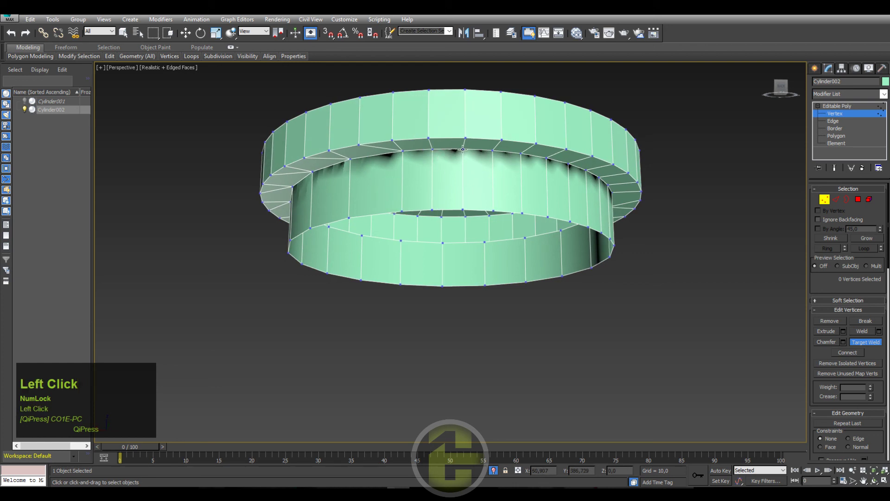
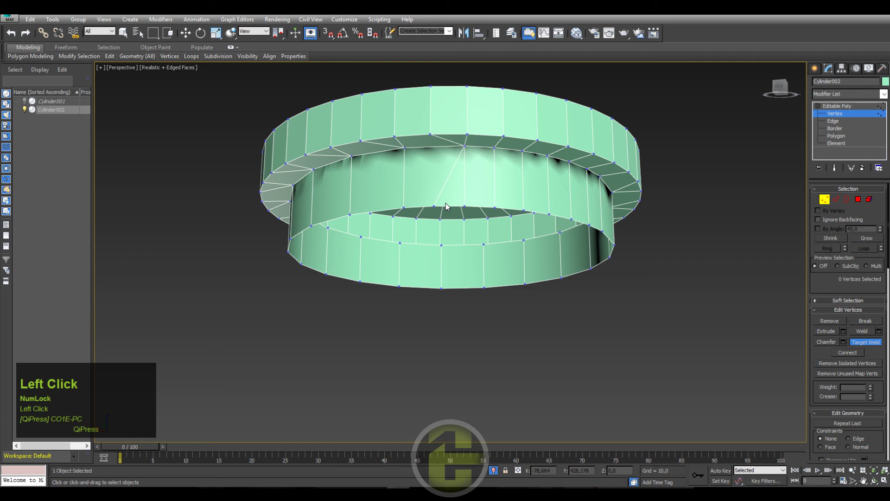
{"action": "middle_click", "coordinate": [496, 187]}
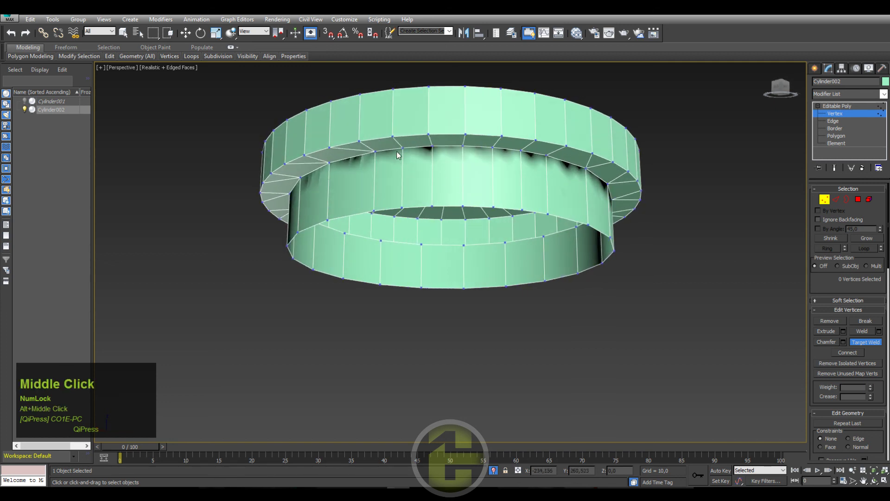
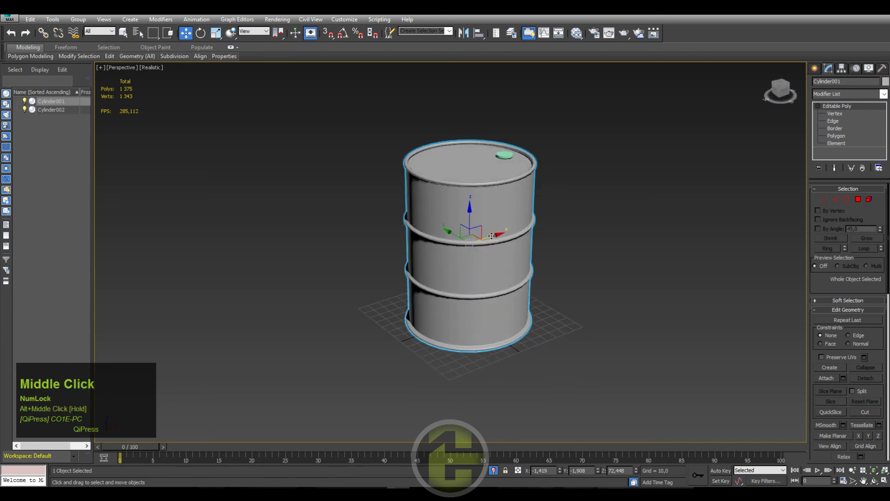
Bring up the Reset XForm utility for the selected barrel body
{"action": "left_click", "coordinate": [889, 68]}
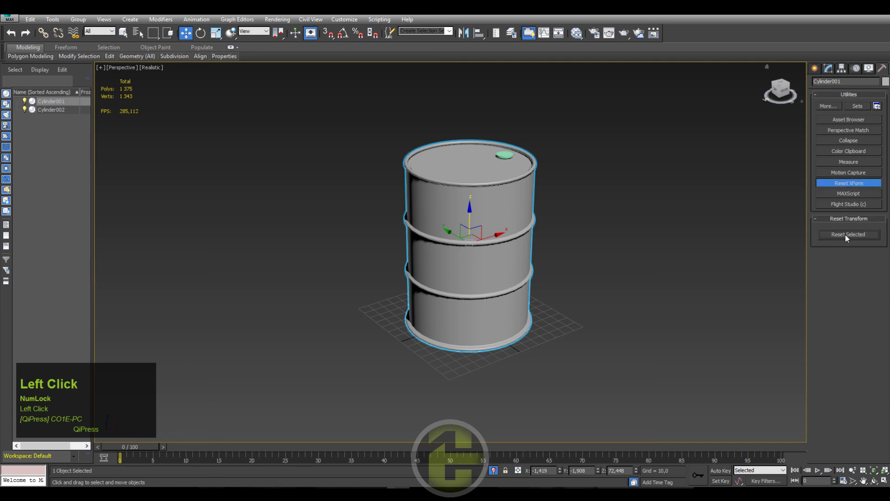
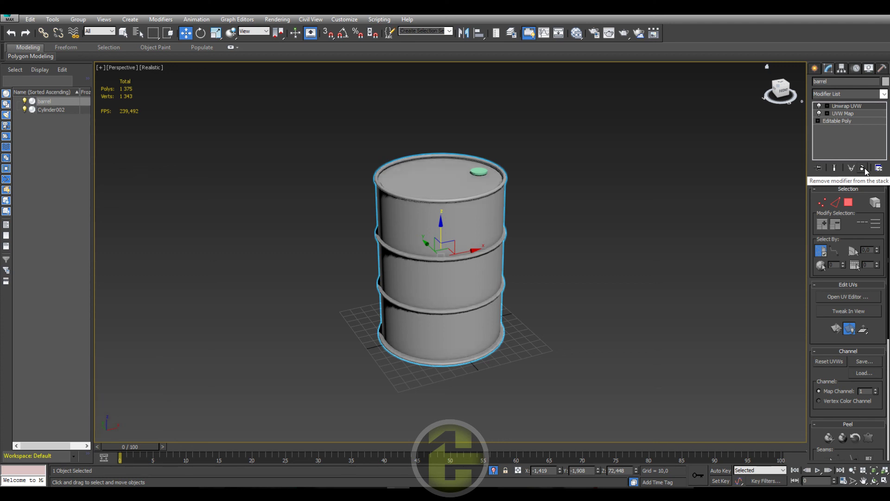
Collapse the Unwrap UVW settings and select a seam edge on the barrel rim
{"action": "left_click", "coordinate": [855, 291]}
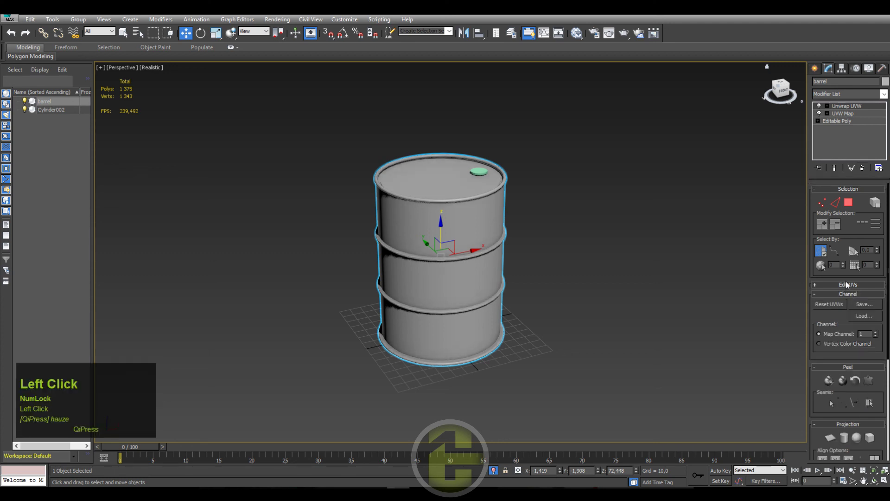
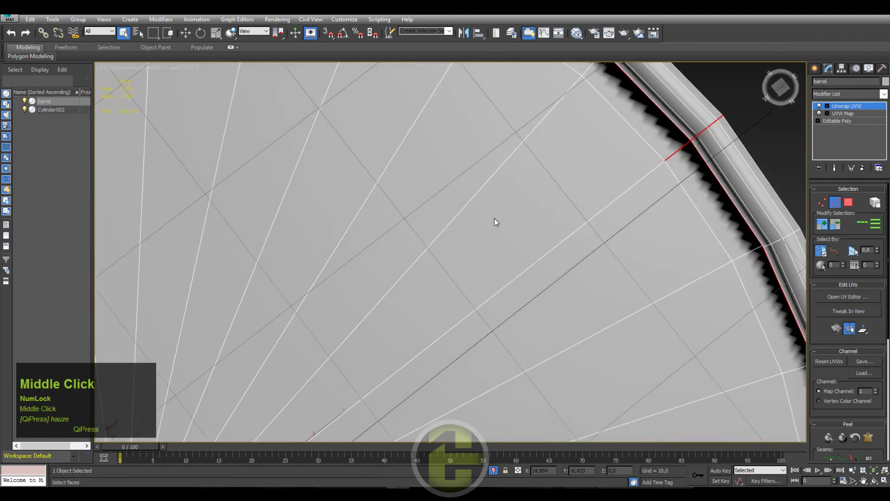
{"action": "middle_click", "coordinate": [548, 246]}
{"action": "left_click", "coordinate": [762, 396]}
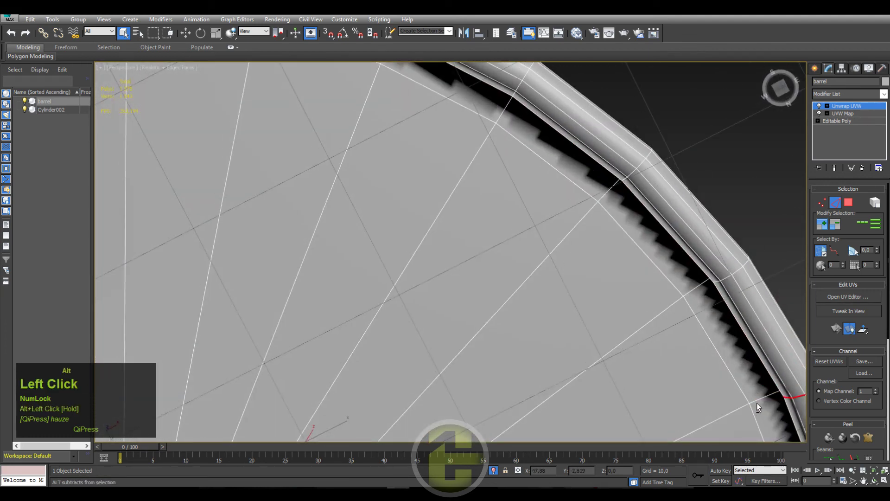
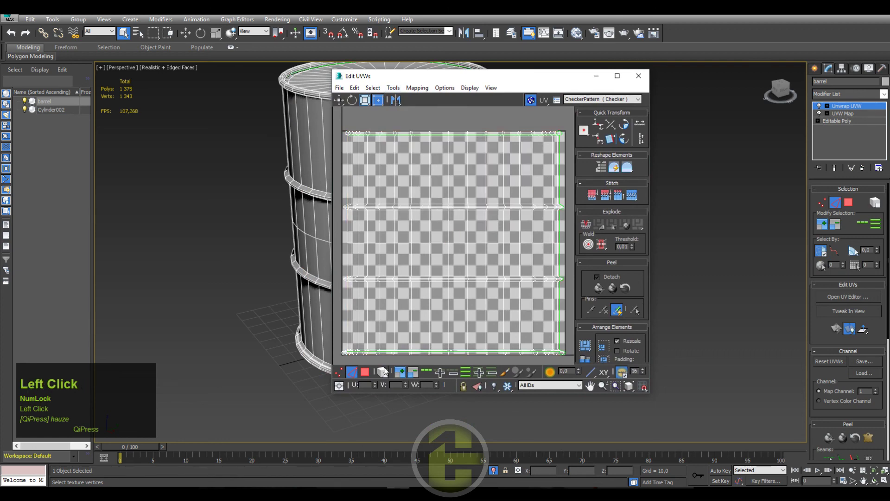
Select the barrel body's UV island and relax it by polygon angles until it settles
{"action": "scroll", "scroll_direction": "down", "scroll_amount": 3}
{"action": "left_click", "coordinate": [600, 290]}
{"action": "left_click_drag", "start_coordinate": [429, 242], "coordinate": [490, 76]}
{"action": "left_click", "coordinate": [491, 76]}
{"action": "middle_click", "coordinate": [835, 480]}
{"action": "left_click", "coordinate": [835, 479]}
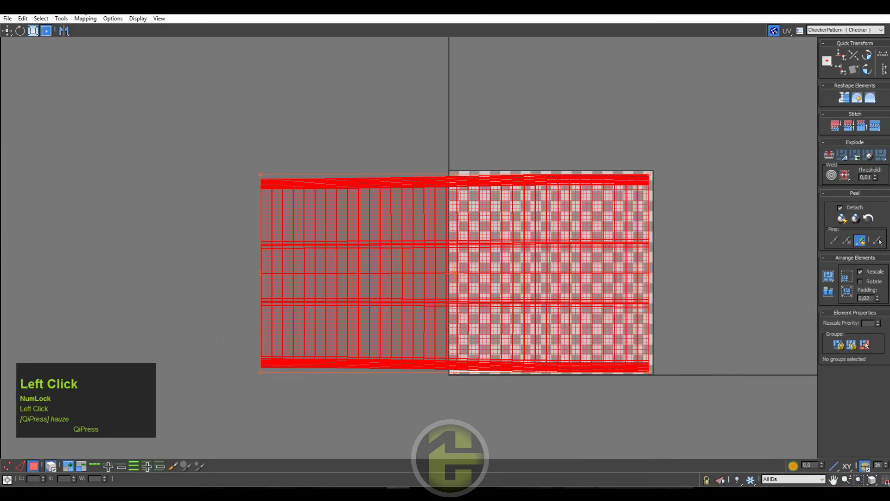
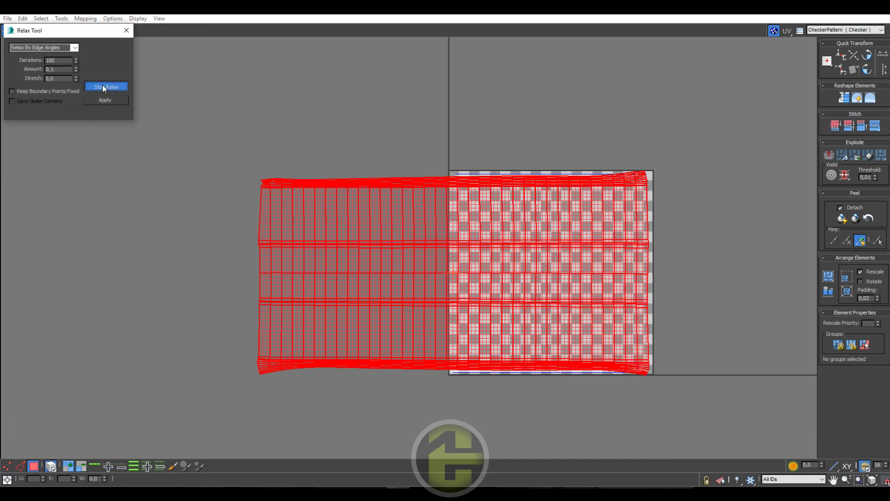
{"action": "left_click", "coordinate": [104, 87]}
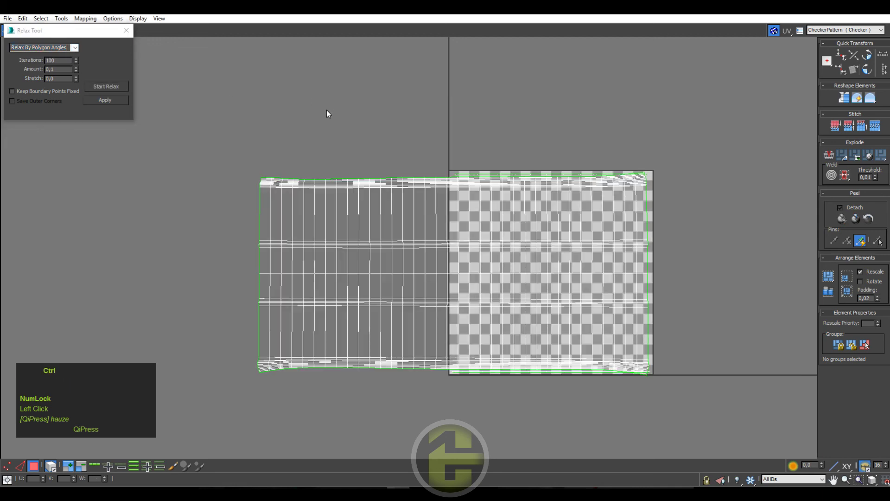
Undo the last change and scale the body UV island up larger
{"action": "key", "text": "ctrl+z"}
{"action": "left_click_drag", "start_coordinate": [333, 123], "coordinate": [579, 35]}
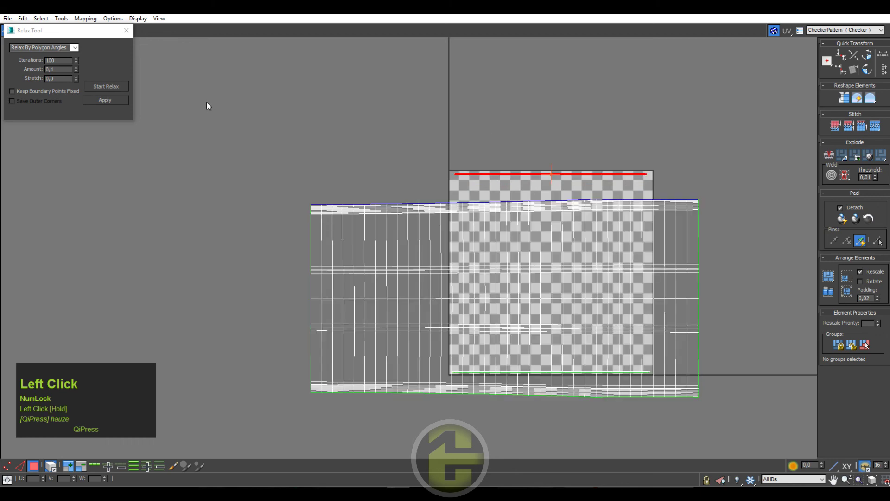
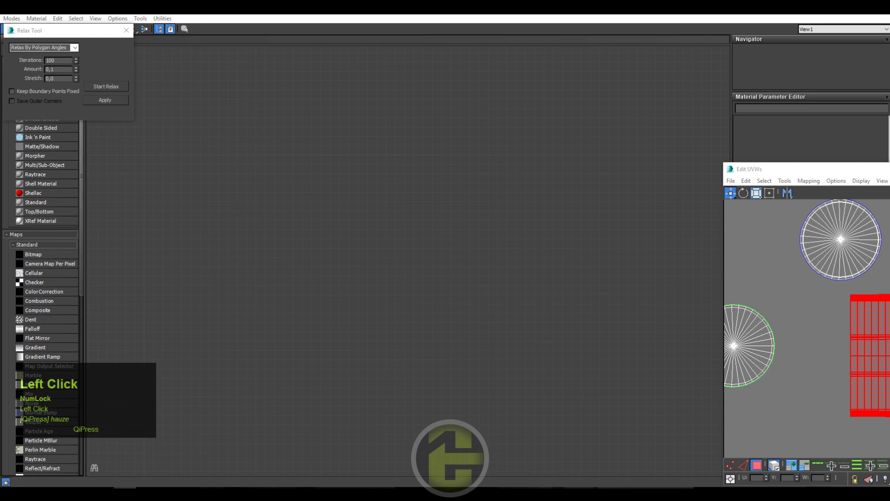
Search for the Checker map and add it to the Slate material node graph
{"action": "type", "text": "uv"}
{"action": "key", "text": "space"}
{"action": "type", "text": "checke"}
{"action": "key", "text": "Return"}
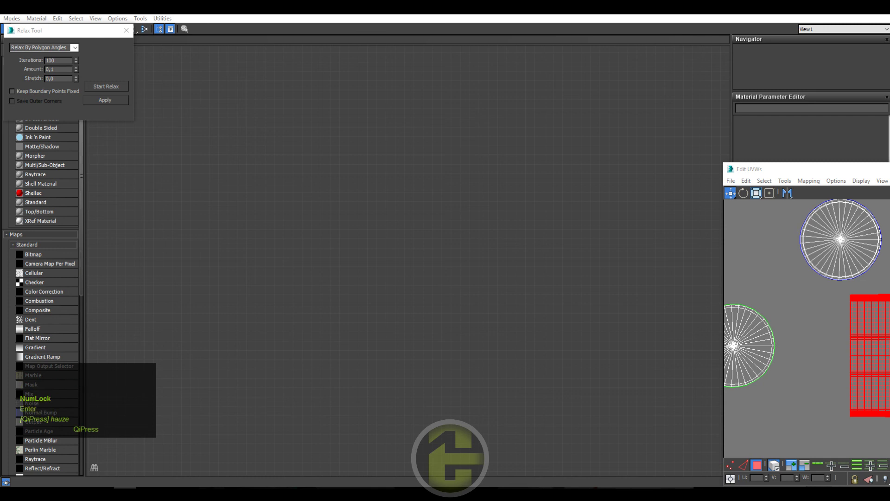
{"action": "left_click", "coordinate": [842, 237]}
{"action": "middle_click", "coordinate": [843, 237]}
{"action": "scroll", "scroll_direction": "down", "scroll_amount": 3}
{"action": "left_click_drag", "start_coordinate": [34, 203], "coordinate": [843, 237]}
Wire the Checker into the material, assign it to the barrel and show it shaded in viewport
{"action": "middle_click", "coordinate": [843, 237]}
{"action": "left_click_drag", "start_coordinate": [843, 237], "coordinate": [418, 264]}
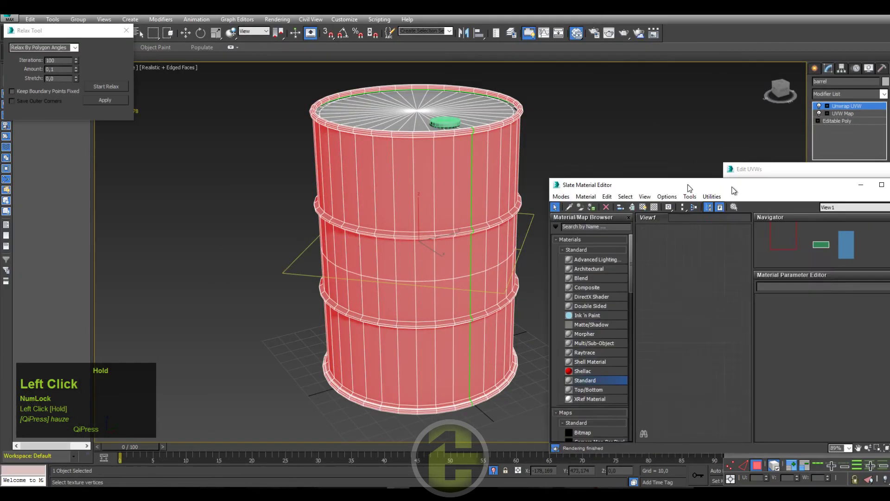
{"action": "scroll", "scroll_direction": "down", "scroll_amount": 3}
{"action": "middle_click", "coordinate": [461, 257]}
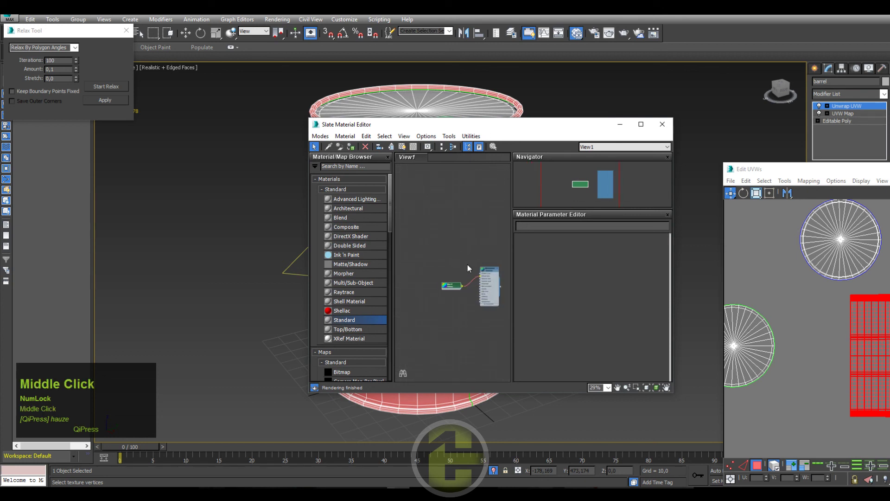
{"action": "left_click", "coordinate": [491, 272]}
{"action": "right_click", "coordinate": [491, 273]}
{"action": "double_click", "coordinate": [843, 237]}
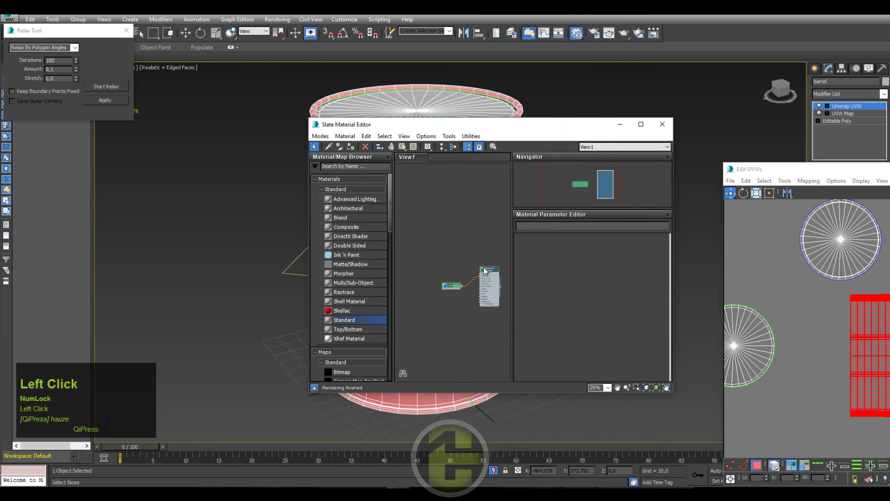
{"action": "right_click", "coordinate": [491, 270]}
{"action": "left_click", "coordinate": [842, 237]}
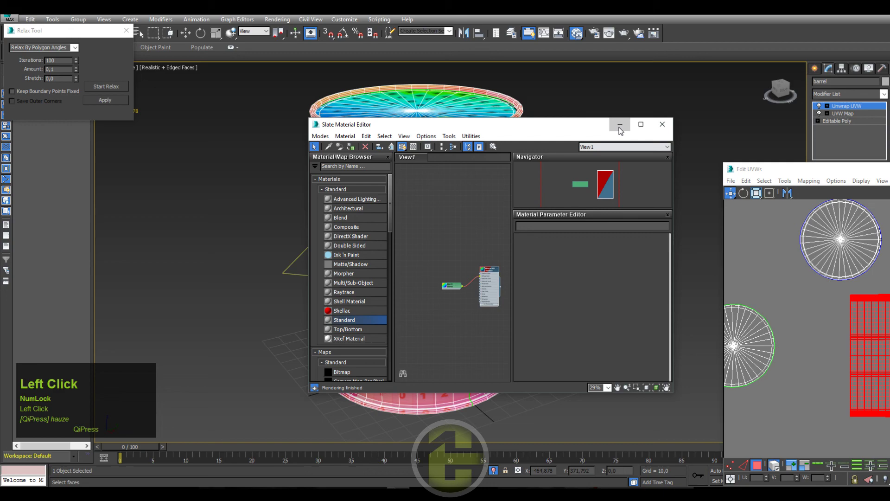
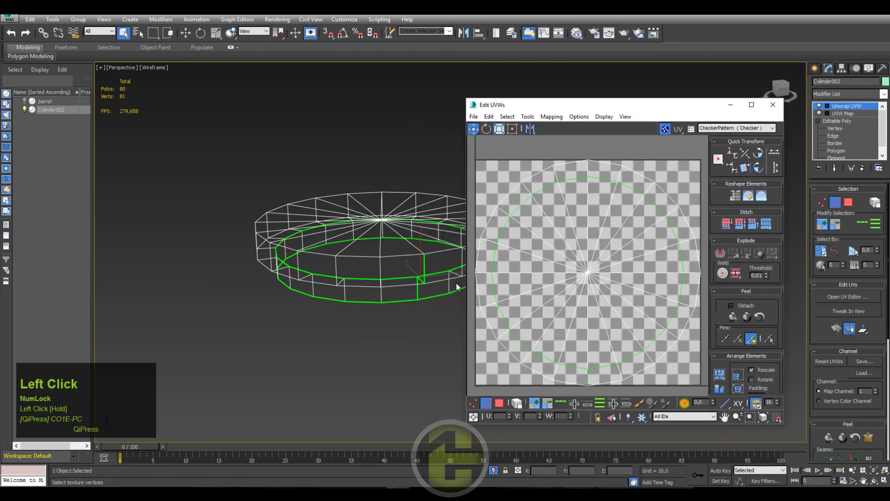
Add Unwrap UVW to the cap and bring up its Edit UVWs window
{"action": "middle_click", "coordinate": [553, 246]}
{"action": "left_click", "coordinate": [553, 246]}
{"action": "right_click", "coordinate": [599, 356]}
{"action": "left_click", "coordinate": [582, 378]}
{"action": "right_click", "coordinate": [596, 374]}
{"action": "left_click", "coordinate": [552, 245]}
Select the cap's faces and arrange its side band as a strip beside the disc
{"action": "middle_click", "coordinate": [553, 245]}
{"action": "scroll", "scroll_direction": "down", "scroll_amount": 3}
{"action": "left_click", "coordinate": [501, 411]}
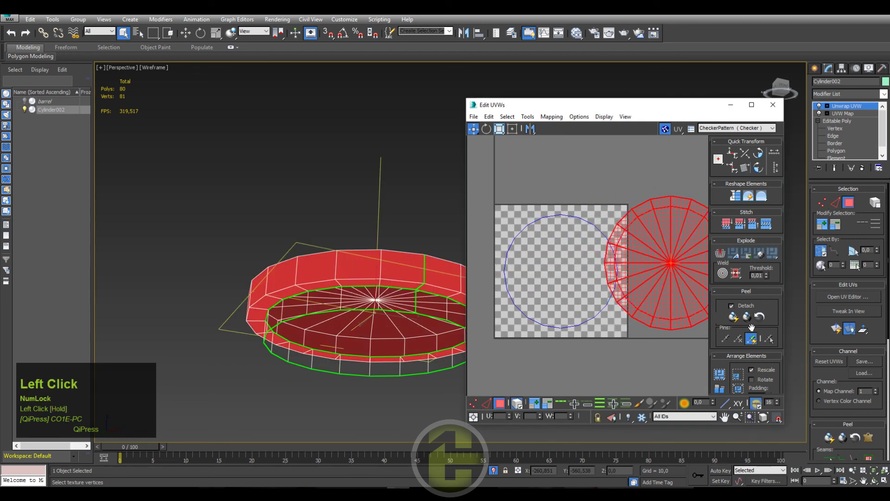
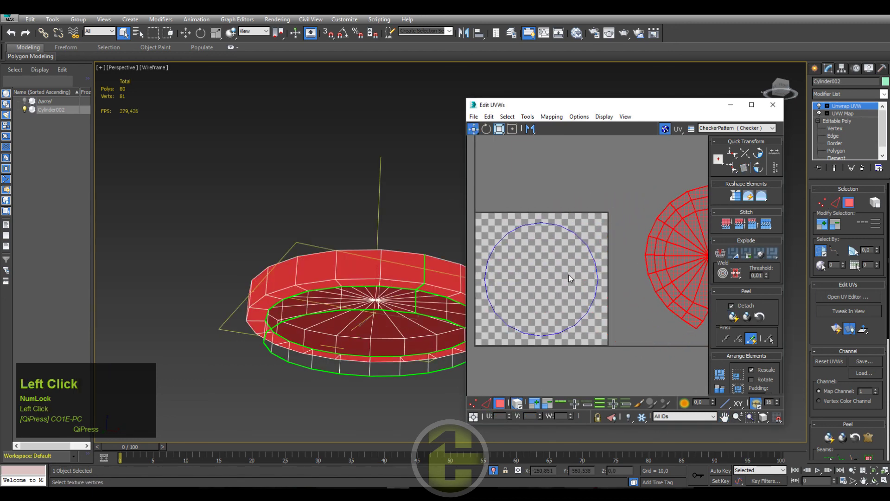
{"action": "middle_click", "coordinate": [700, 260]}
{"action": "left_click", "coordinate": [670, 266]}
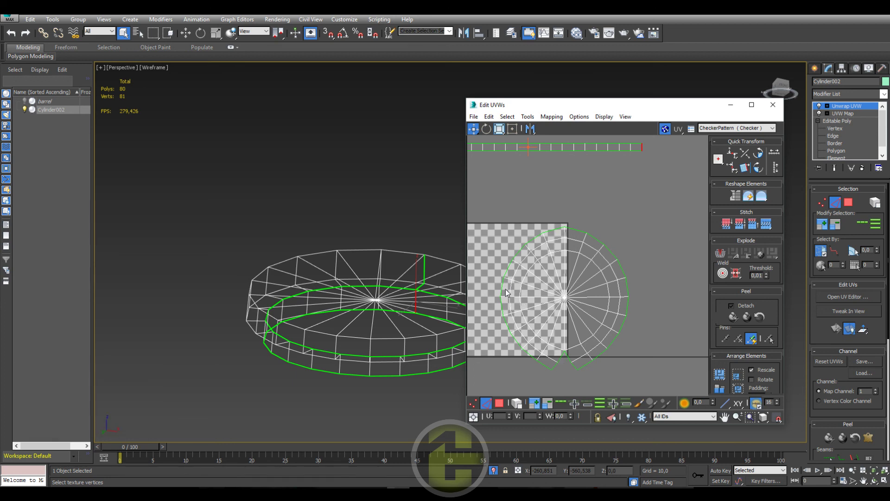
{"action": "left_click", "coordinate": [507, 300]}
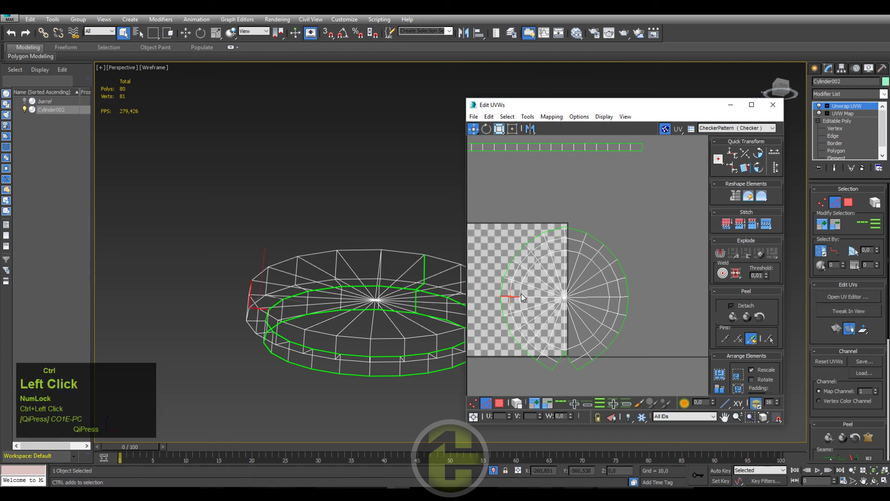
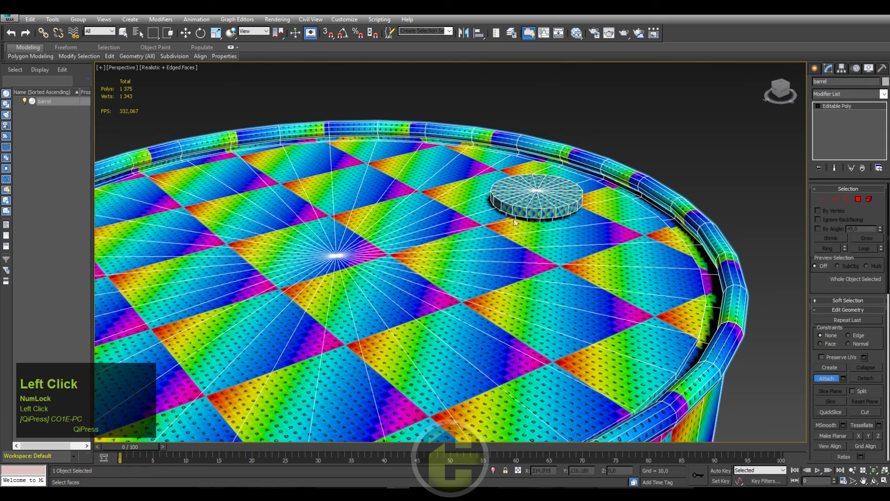
Bring up the Modifier List for the attached barrel object
{"action": "key", "text": "u"}
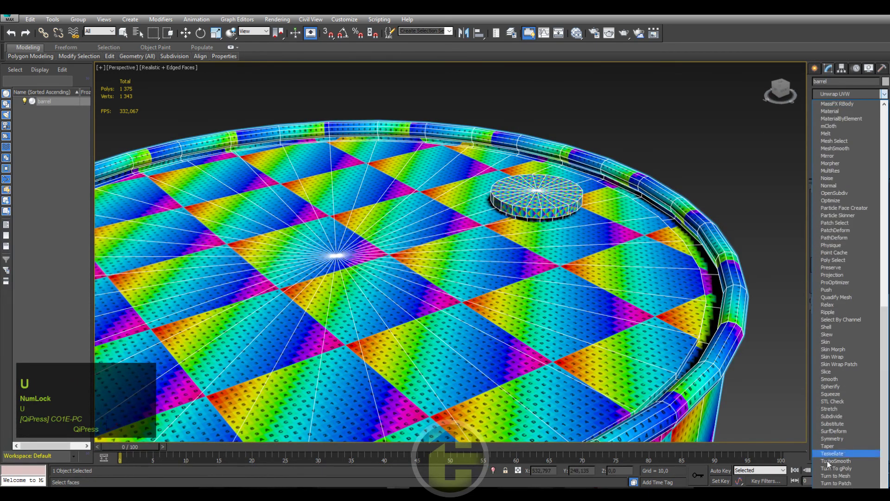
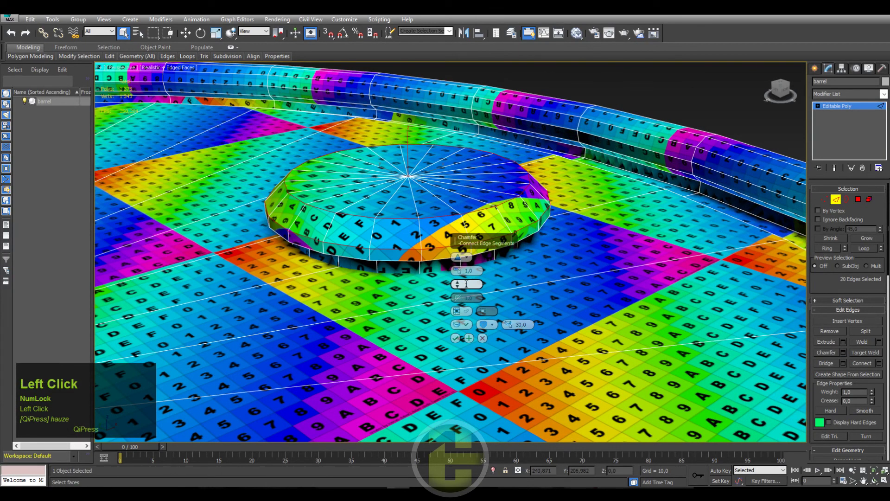
Confirm the chamfer on the cap's outer edges in the caddy
{"action": "right_click", "coordinate": [461, 272]}
{"action": "left_click", "coordinate": [461, 270]}
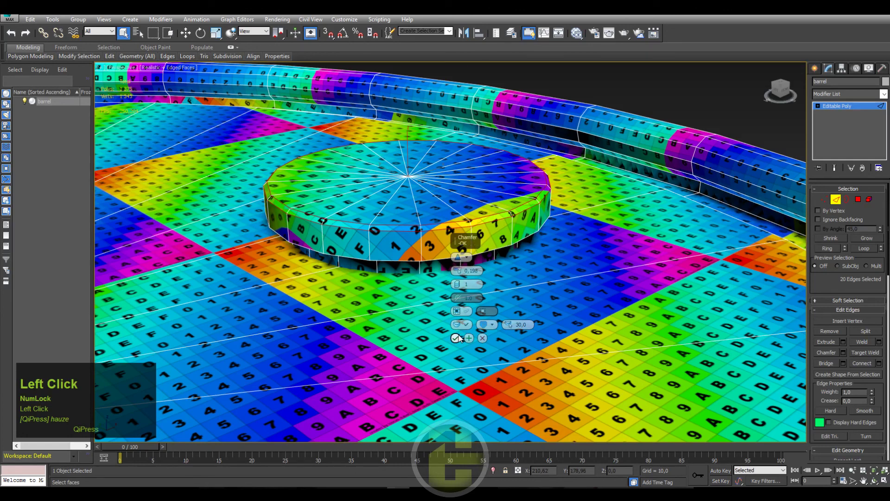
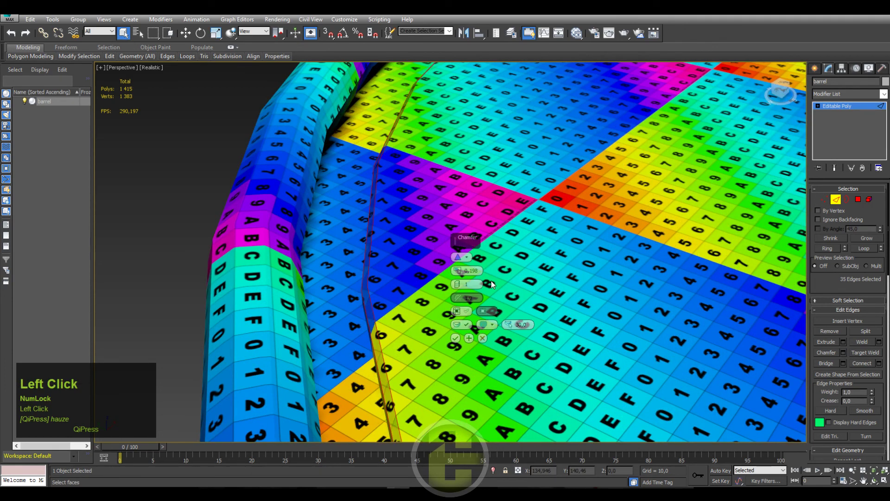
Preview a two-segment chamfer on the barrel rim edge loops
{"action": "right_click", "coordinate": [460, 274]}
{"action": "left_click_drag", "start_coordinate": [460, 274], "coordinate": [458, 283]}
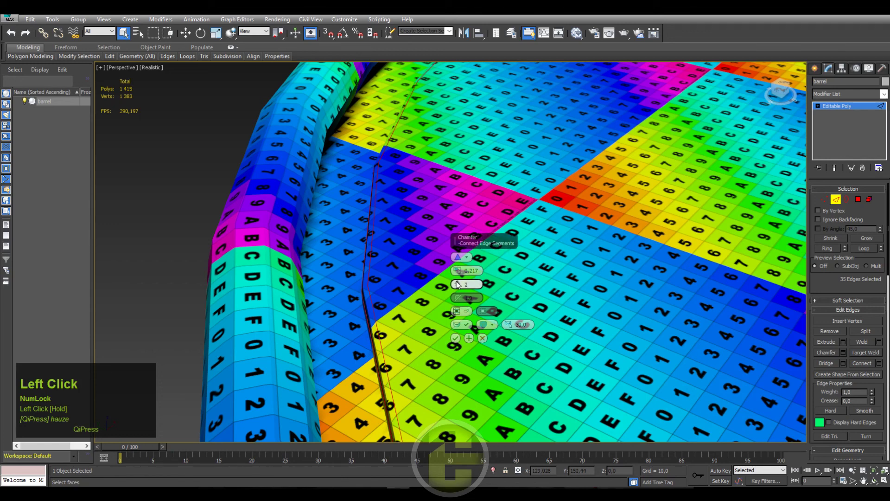
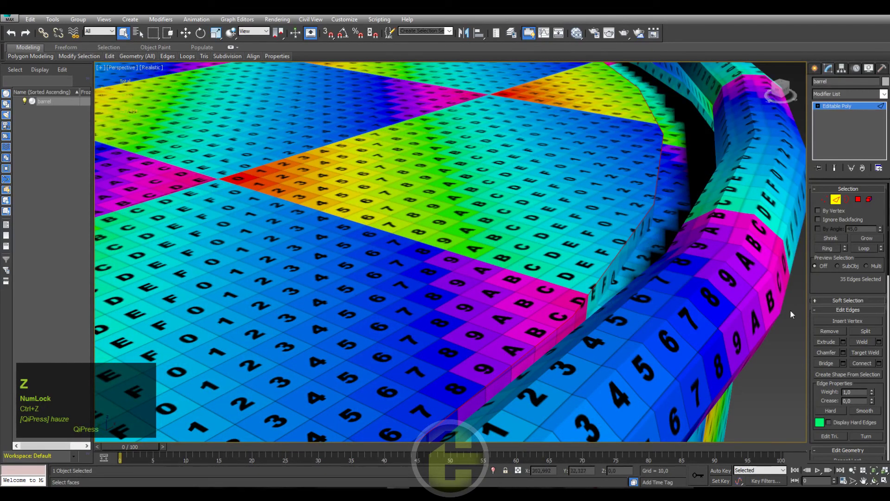
Chamfer the rim edges with 1 segment and an amount of about 0.087
{"action": "left_click", "coordinate": [850, 356]}
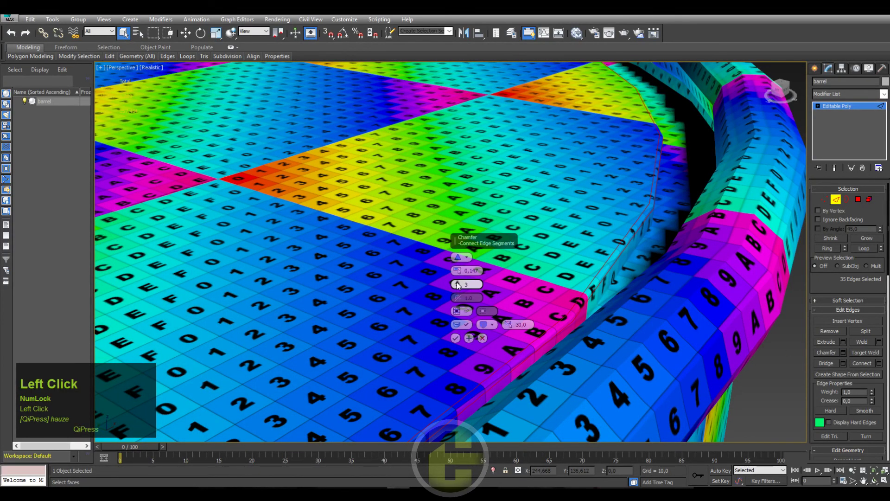
{"action": "left_click", "coordinate": [462, 286]}
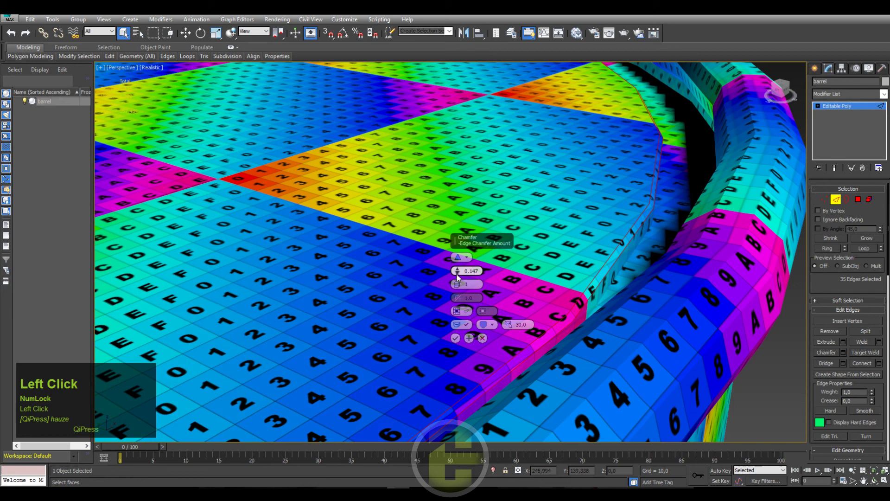
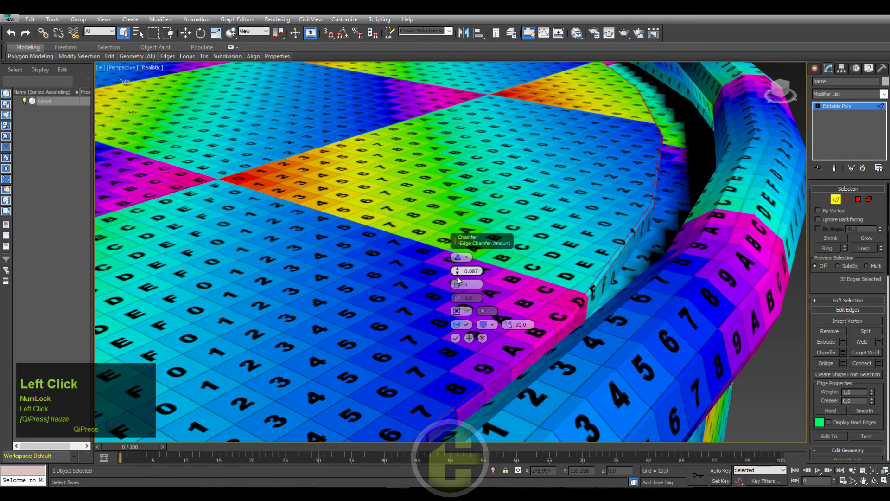
{"action": "scroll", "scroll_direction": "down", "scroll_amount": 3}
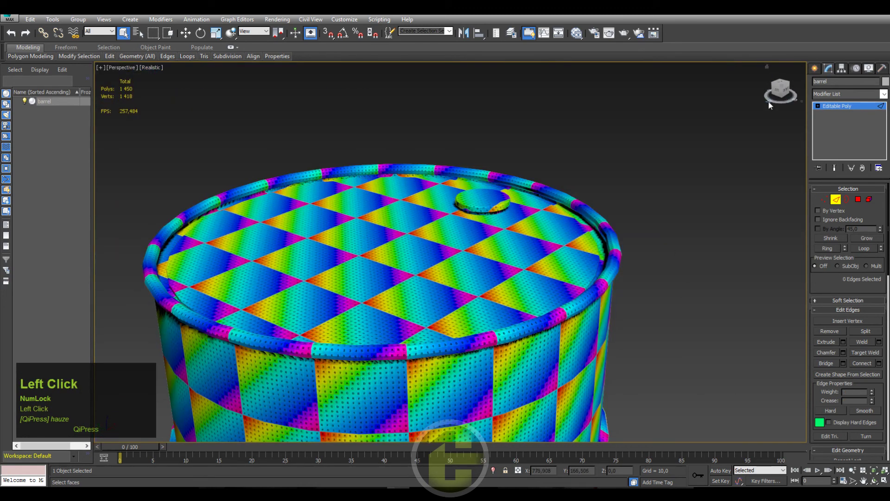
Save the scene and exit Edge level to select the whole barrel object
{"action": "middle_click", "coordinate": [611, 189]}
{"action": "key", "text": "ctrl+s"}
{"action": "left_click", "coordinate": [831, 69]}
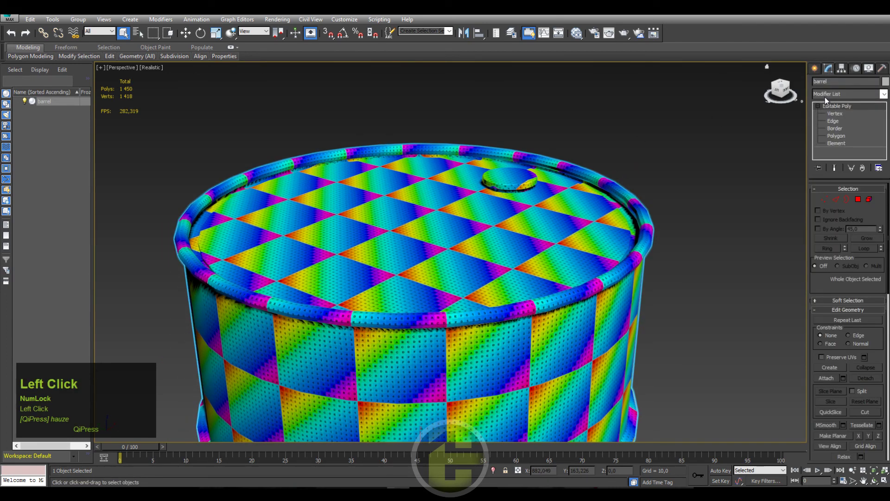
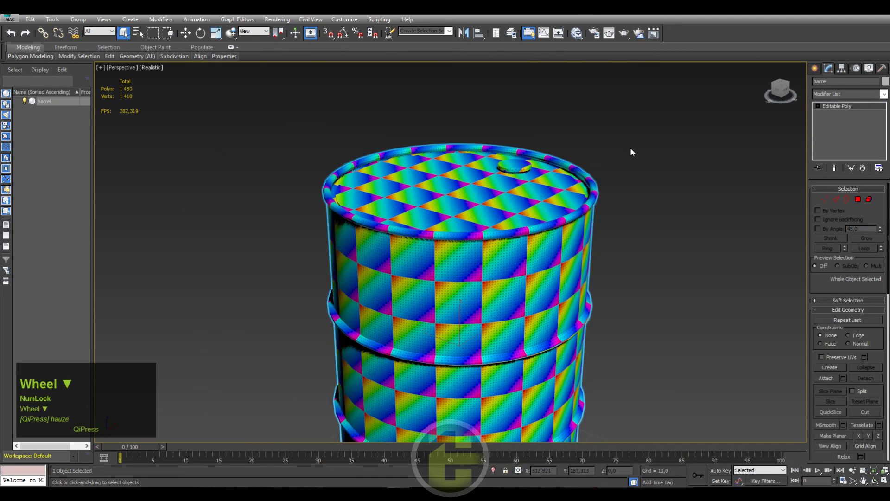
Choose a light grey custom colour as the barrel's object colour
{"action": "left_click", "coordinate": [590, 167]}
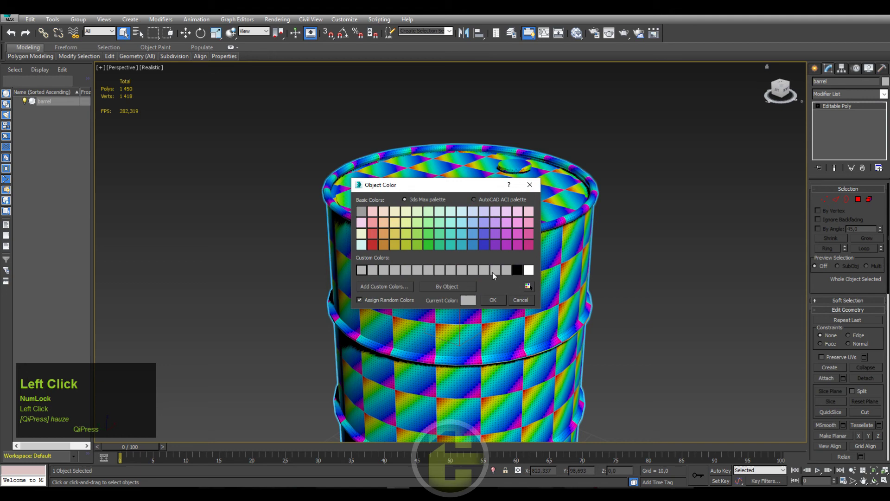
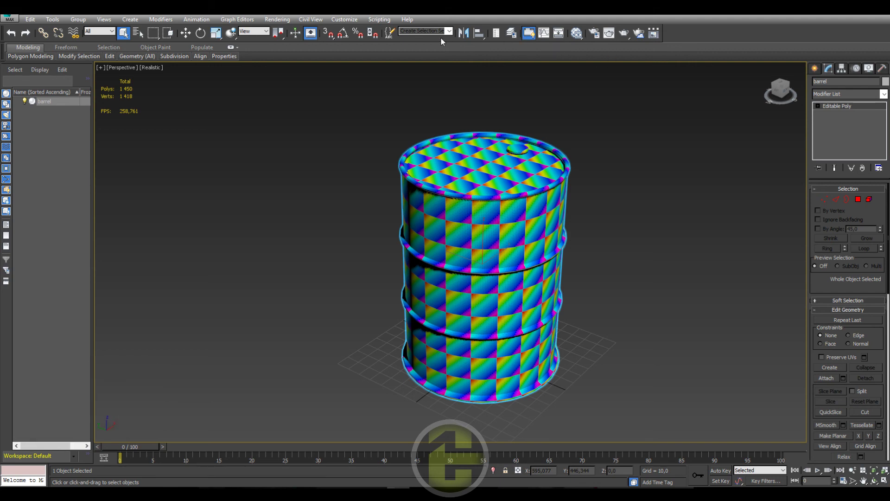
Place a standard Skylight (Sky001) beside the barrel and hide its checker texture
{"action": "left_click_drag", "start_coordinate": [522, 33], "coordinate": [690, 159]}
{"action": "right_click", "coordinate": [691, 160]}
{"action": "left_click", "coordinate": [686, 139]}
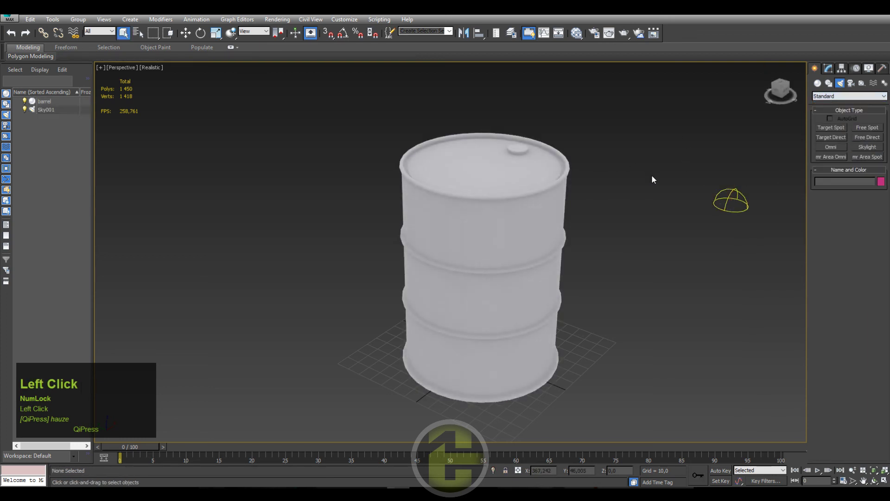